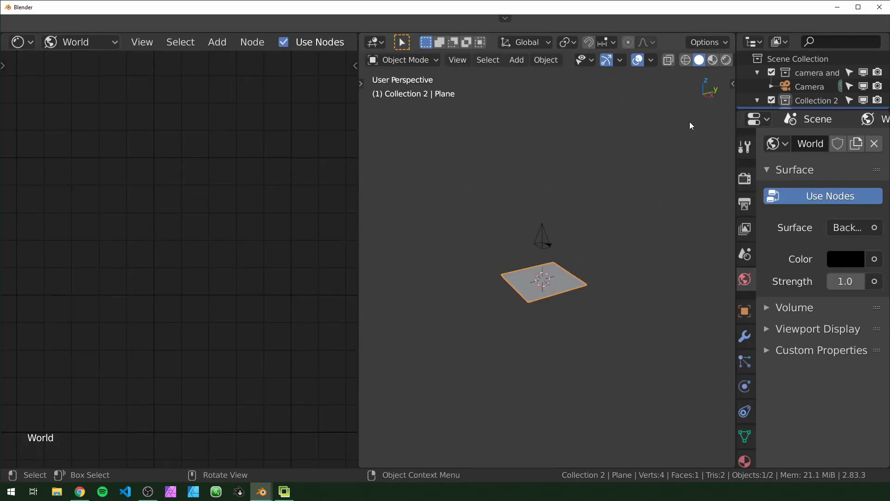
Switch to camera view with Material Preview shading and create a new object material on the plane
key("KP_0")
left_click(632, 273)
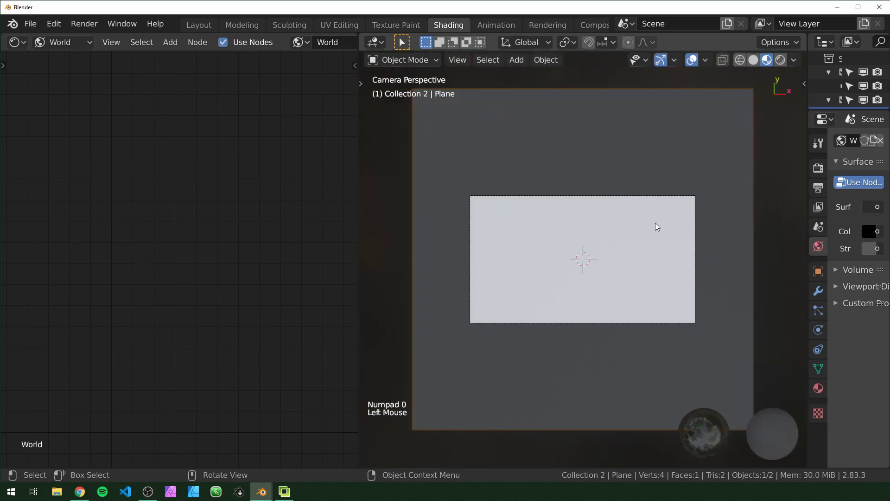
left_click(68, 45)
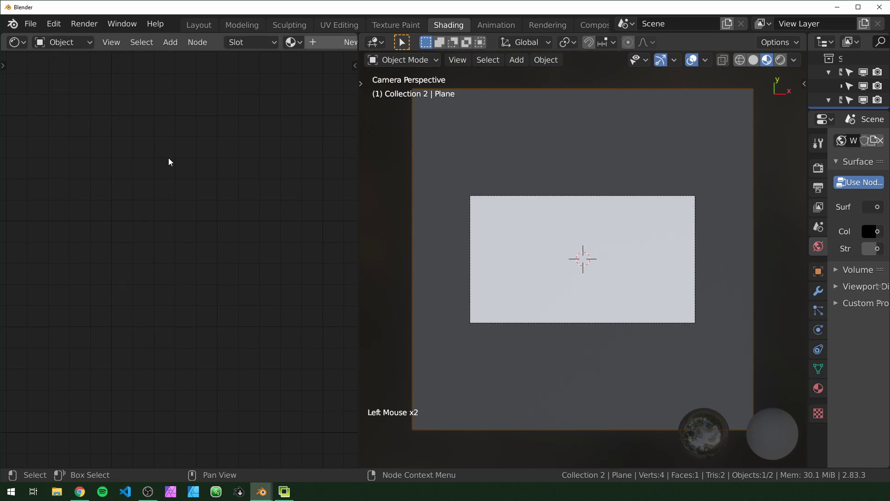
left_click(338, 47)
key("a")
key("KP_Decimal")
middle_click(184, 189)
Remove the default Principled BSDF shader from the new material
left_click(184, 189)
scroll("down", 3)
middle_click(185, 188)
left_click(175, 147)
key("x")
Add an Image Texture loading testVideo.mp4 and feed its Color into the material Surface
key("shift+a")
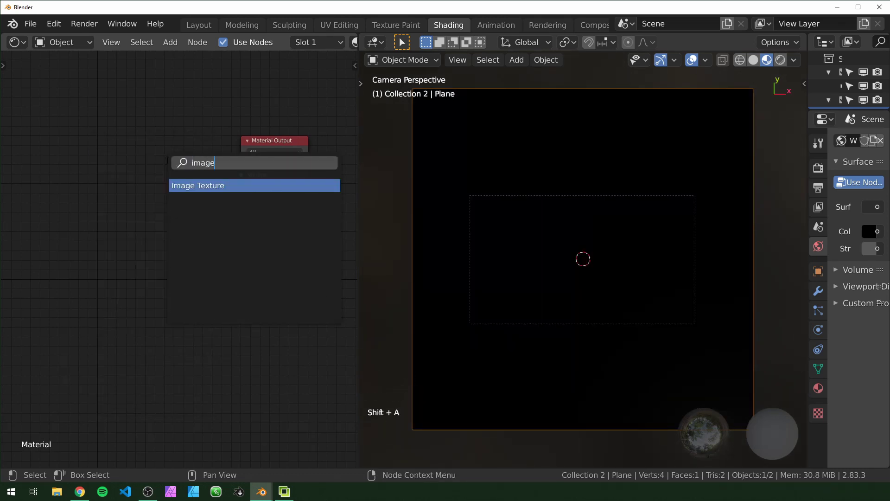
left_click(141, 166)
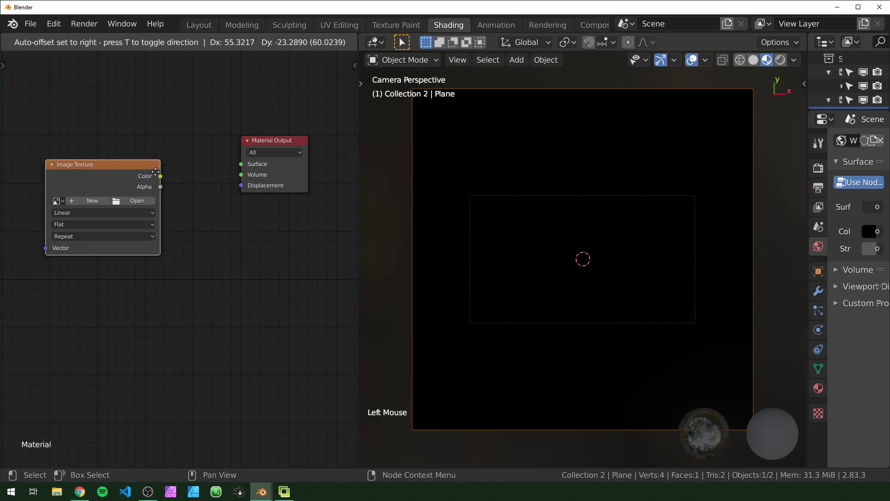
left_click(161, 181)
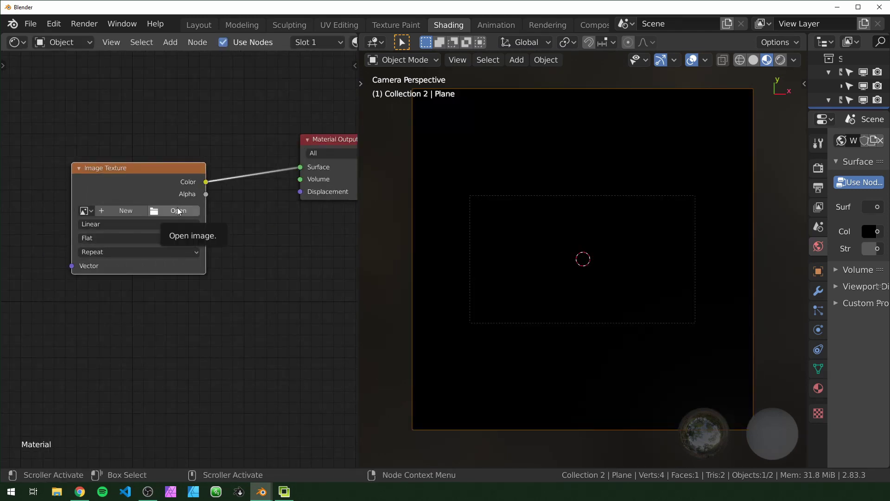
left_click(179, 211)
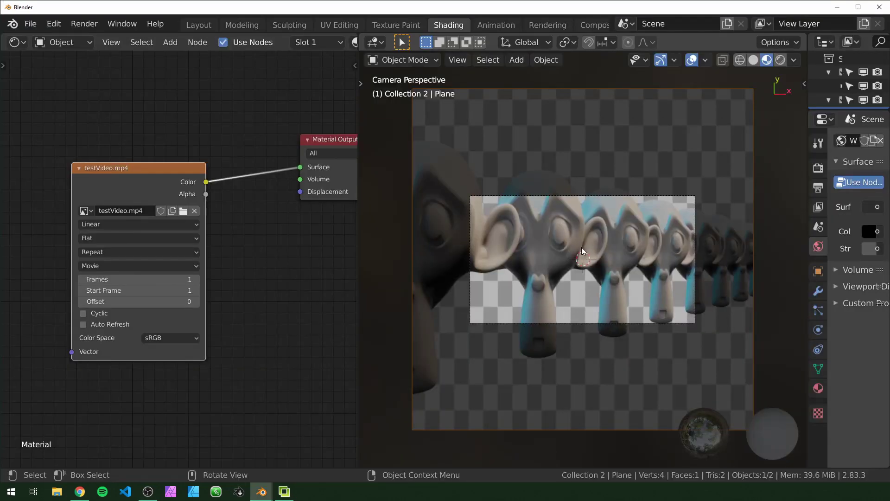
scroll("up", 3)
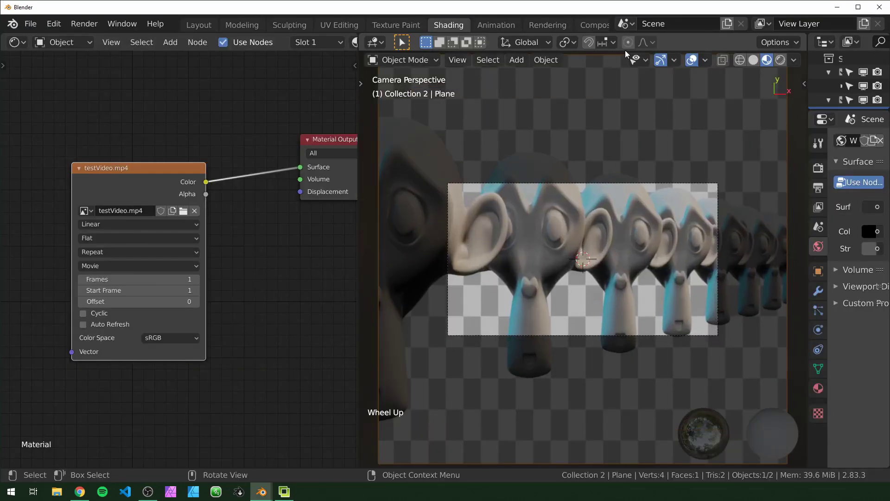
Add Texture Coordinate and Mapping nodes to the video texture, then dissolve the Mapping node
left_click(161, 129)
left_click(165, 170)
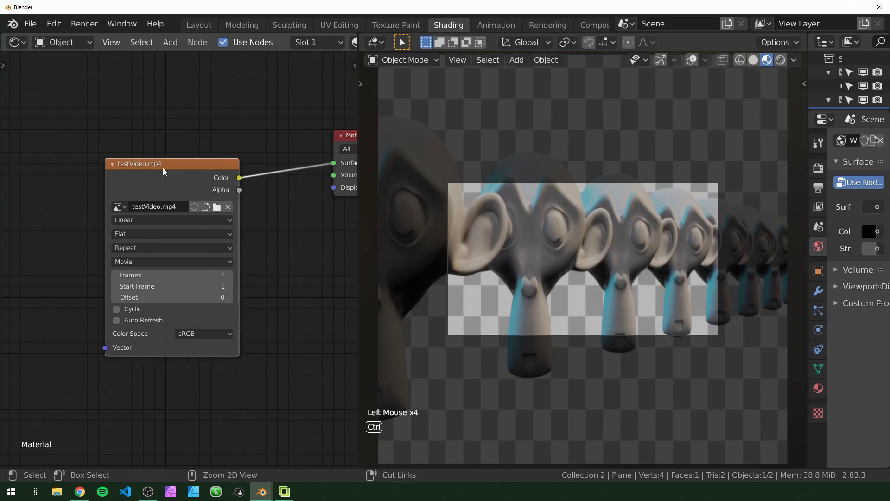
key("ctrl+t")
middle_click(70, 205)
middle_click(146, 192)
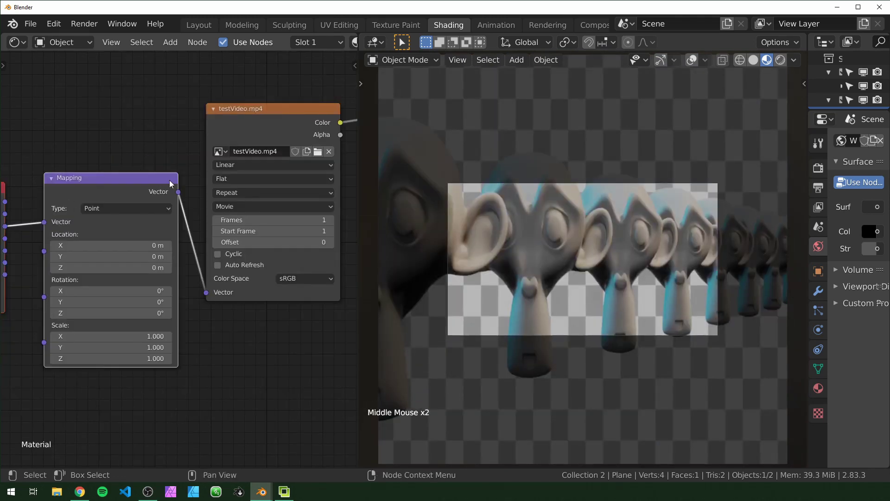
middle_click(139, 171)
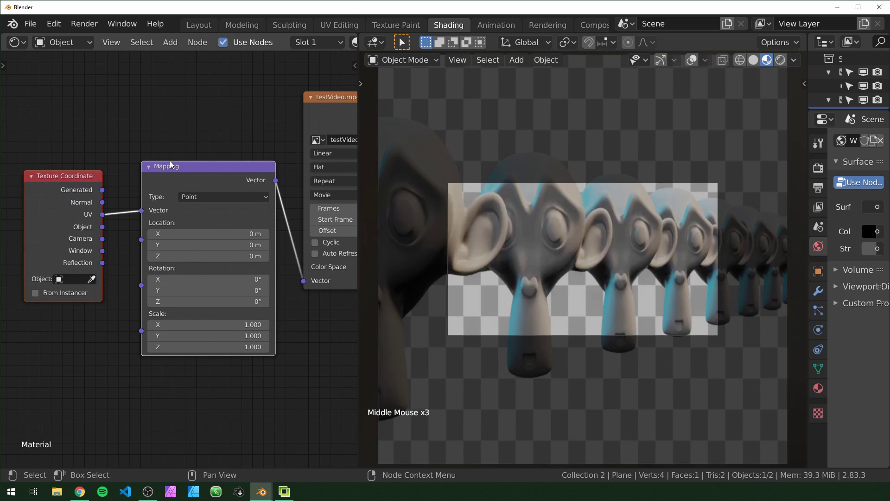
middle_click(107, 150)
left_click(143, 158)
key("ctrl+x")
Drive the video texture's Vector input from the Window coordinate output
left_click(52, 178)
middle_click(51, 178)
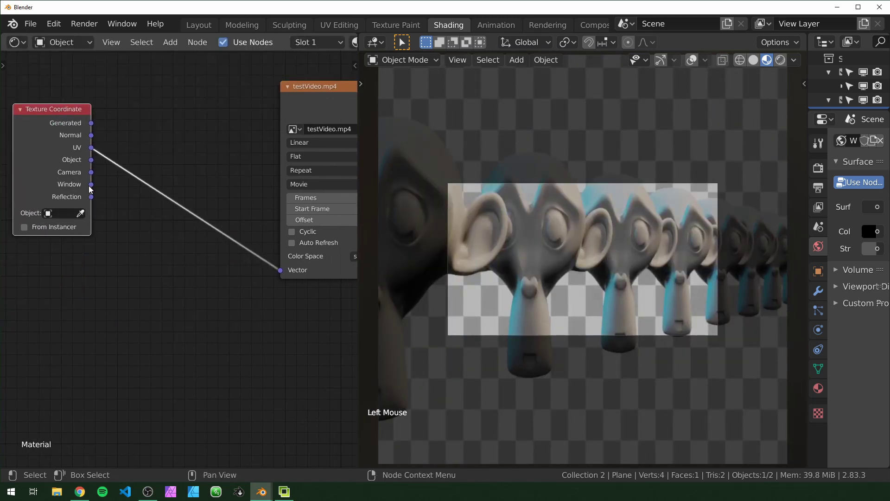
left_click(94, 188)
scroll("down", 3)
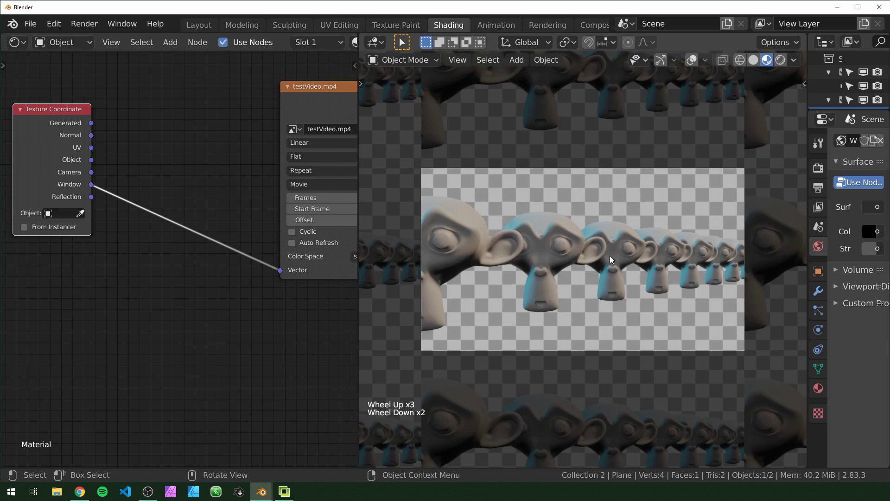
scroll("up", 3)
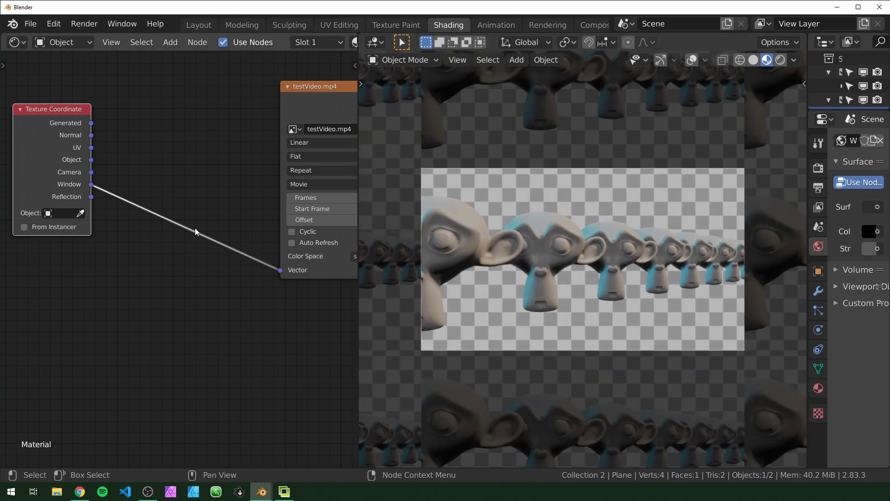
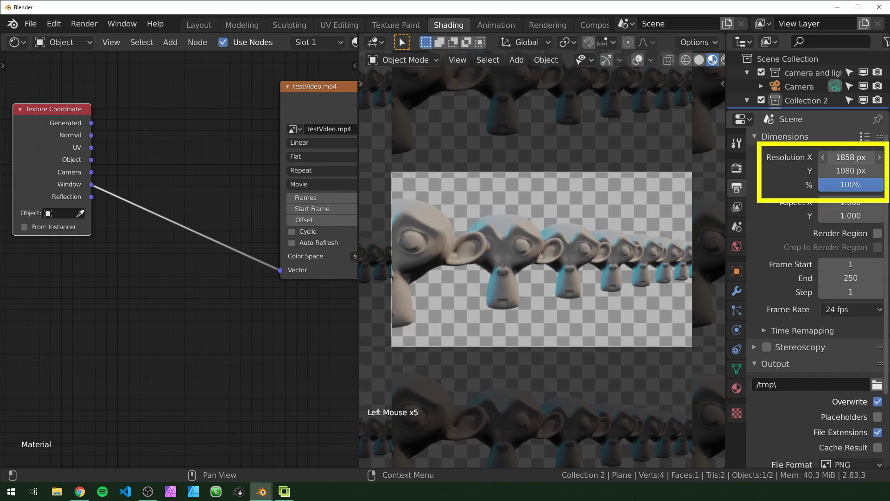
Set the video texture to 100 frames with Cyclic looping and Auto Refresh enabled
middle_click(324, 299)
key("space")
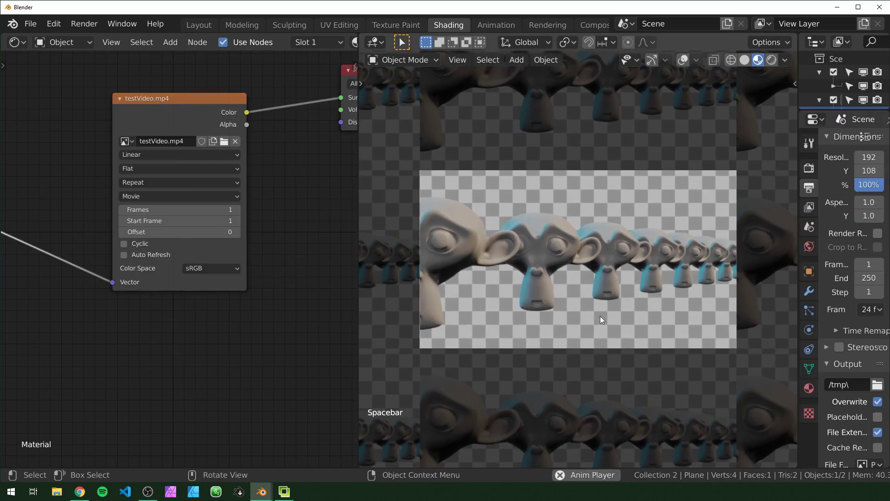
key("space")
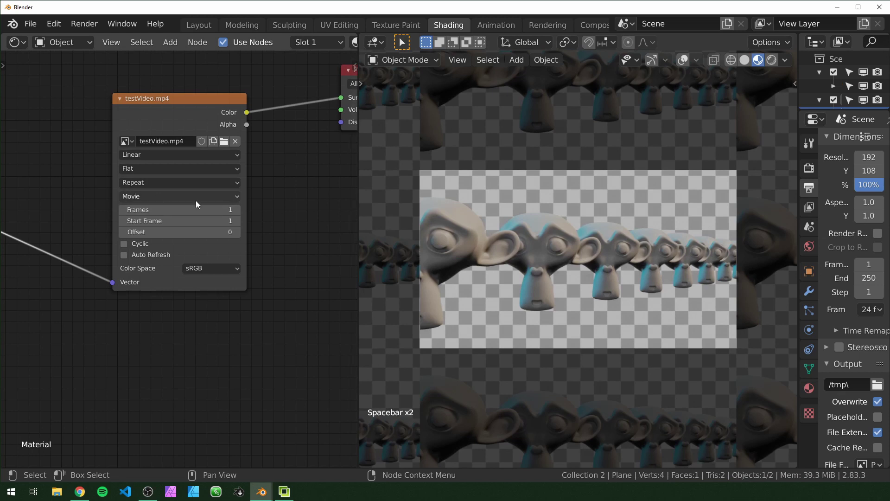
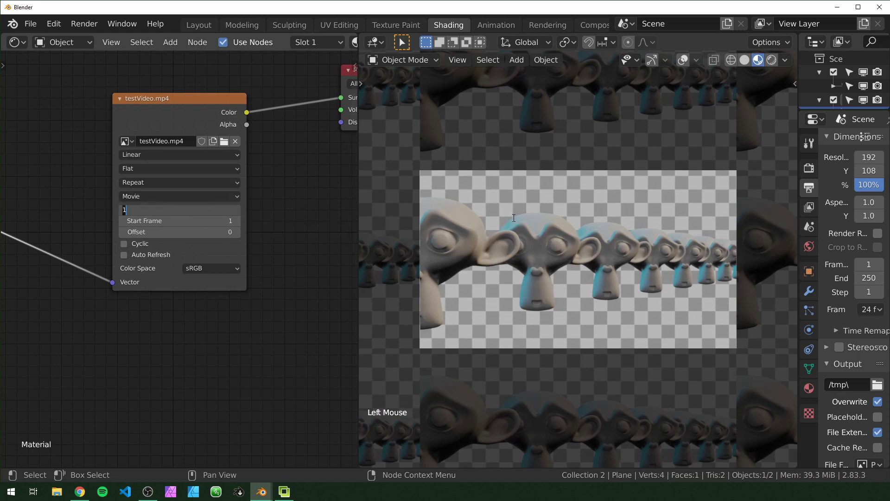
key("KP_0")
key("BackSpace")
key("BackSpace")
key("KP_0")
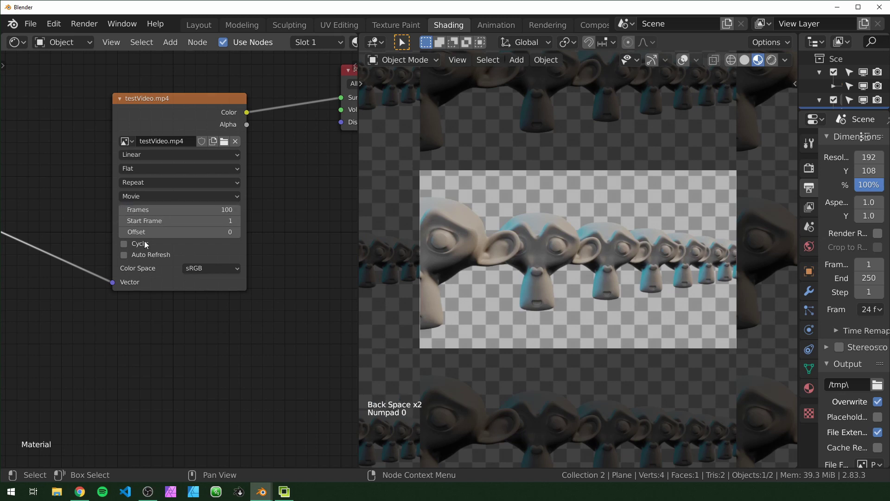
key("space")
left_click(136, 247)
left_click(156, 270)
Try the Extend and Clip extension modes on the video texture before returning to Repeat
scroll("up", 3)
scroll("down", 3)
scroll("down", 3)
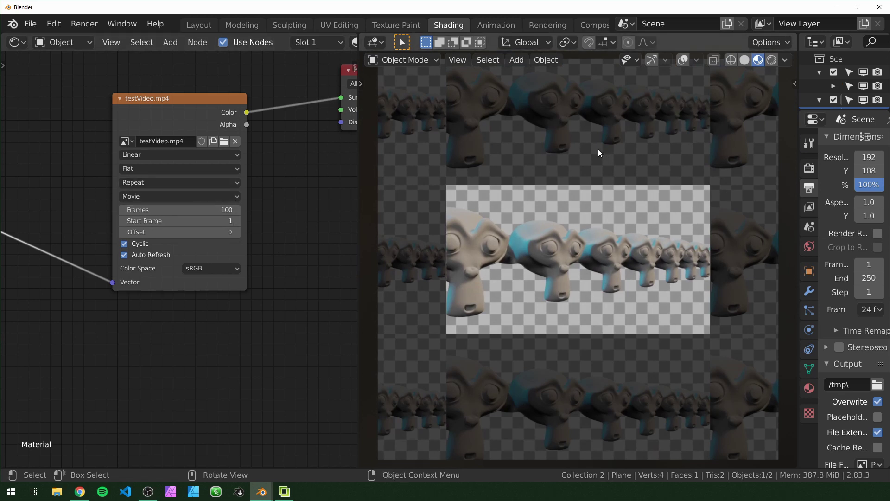
left_click(176, 182)
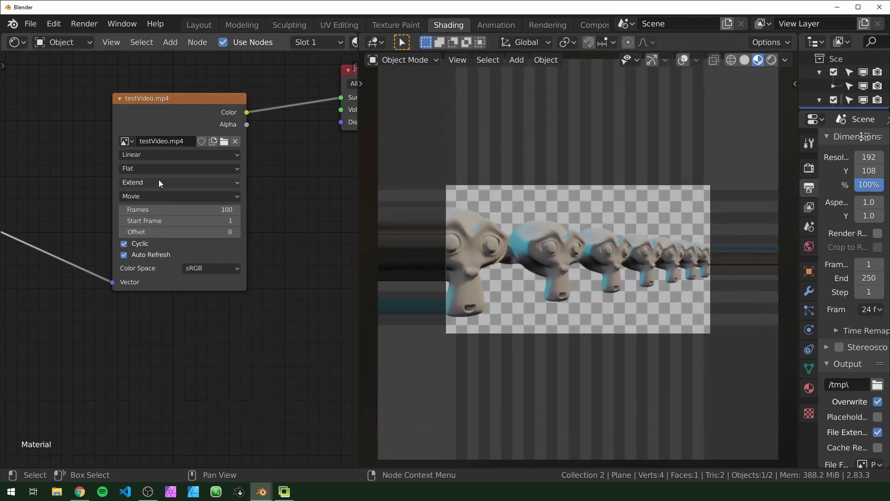
left_click(155, 186)
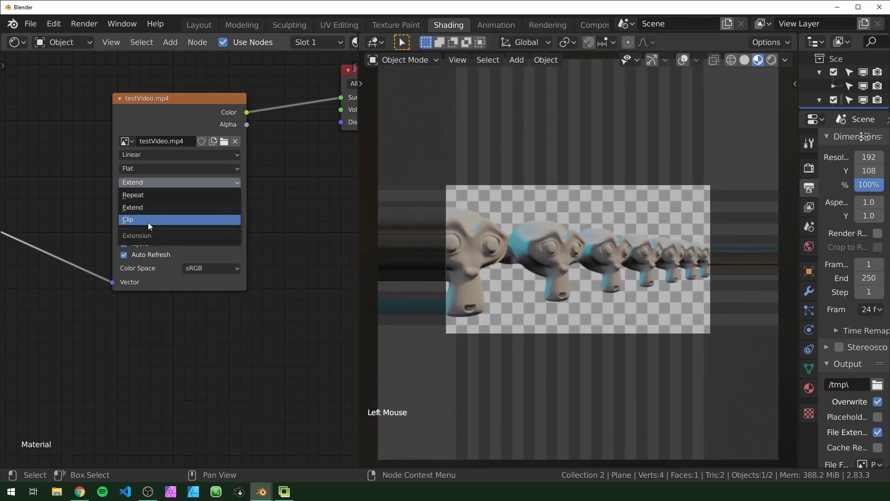
Add a Voronoi Texture fed by Object coordinates and preview its Distance output on the plane
scroll("down", 3)
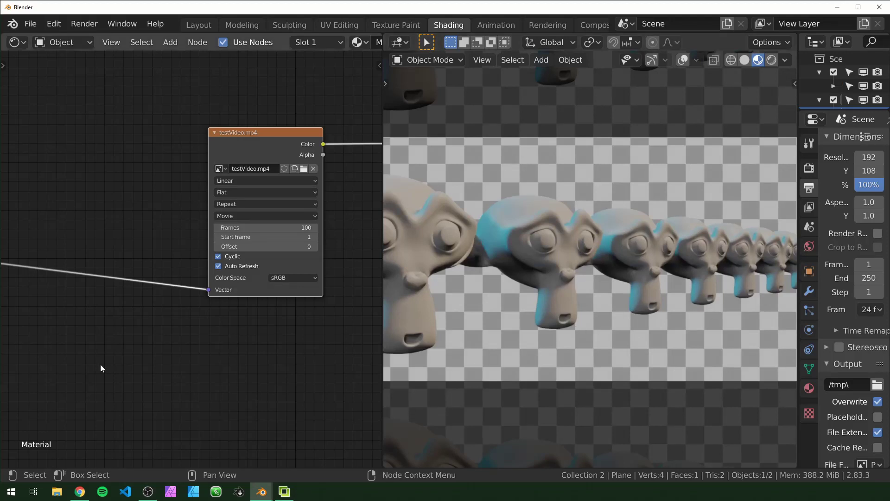
scroll("down", 3)
middle_click(118, 363)
middle_click(186, 357)
left_click(108, 223)
left_click(170, 185)
key("shift+a")
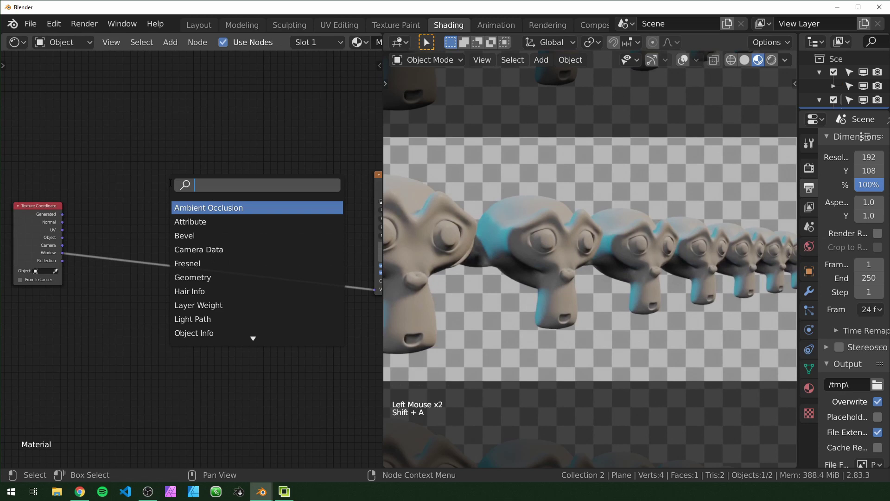
left_click(55, 231)
left_click(48, 234)
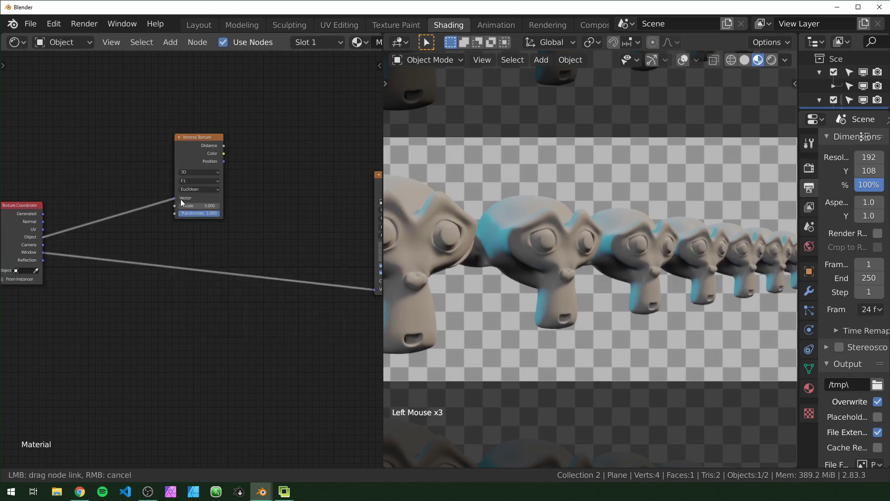
left_click(200, 147)
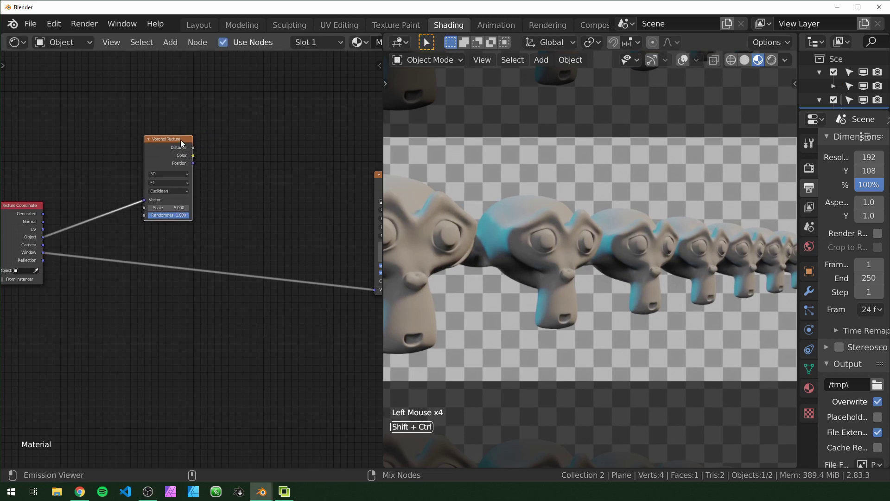
left_click(184, 143)
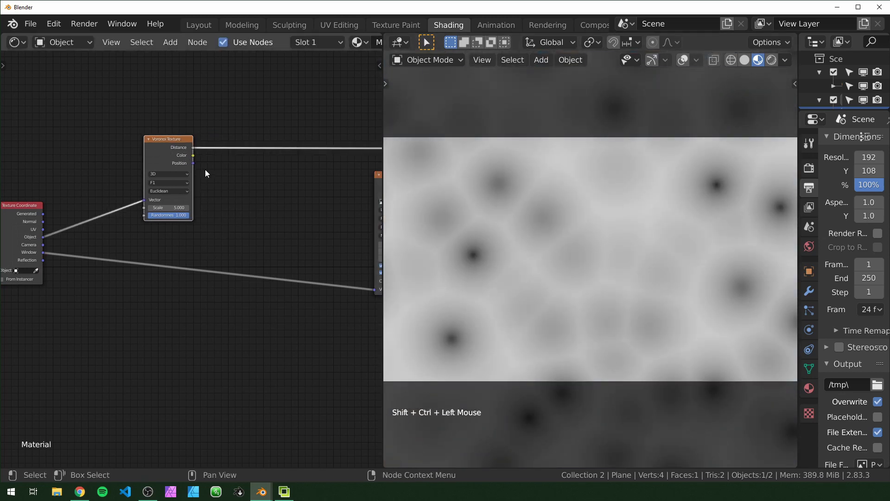
Put a Mapping node before the Voronoi with Scale X at 0 so the cells become horizontal streaks
left_click(247, 177)
left_click(250, 231)
key("shift+a")
key("p")
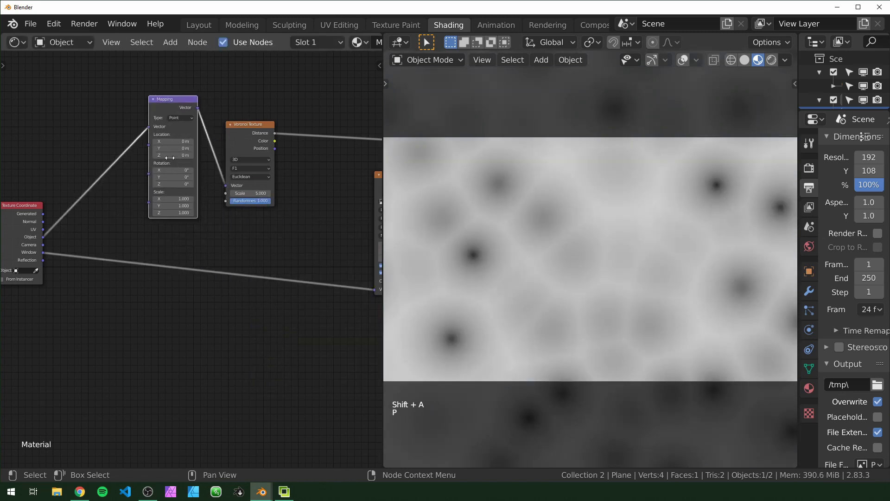
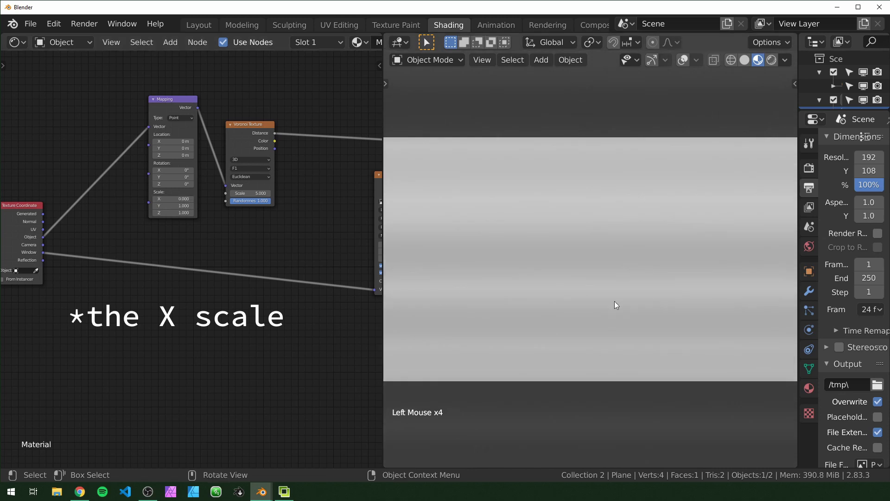
scroll("up", 3)
Preview the Voronoi Color output using Smooth F1 with Smoothness 0 for sharp random coloured strips
left_click(279, 188)
left_click(220, 245)
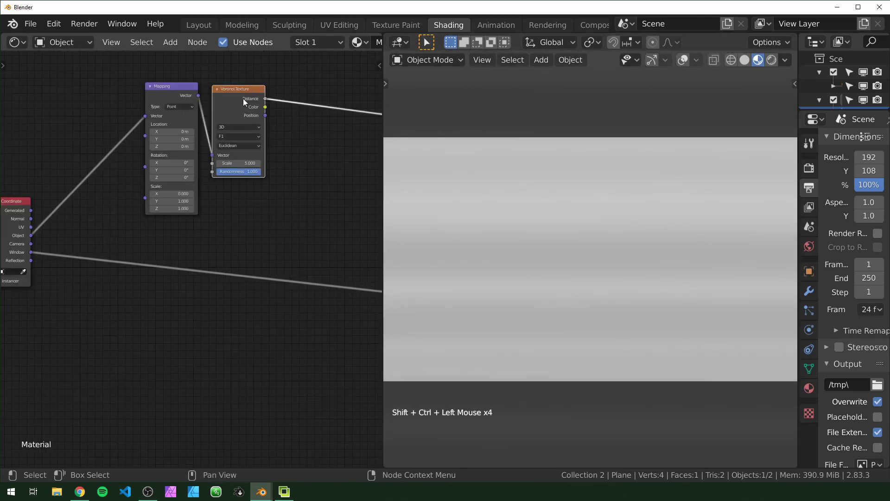
left_click(251, 100)
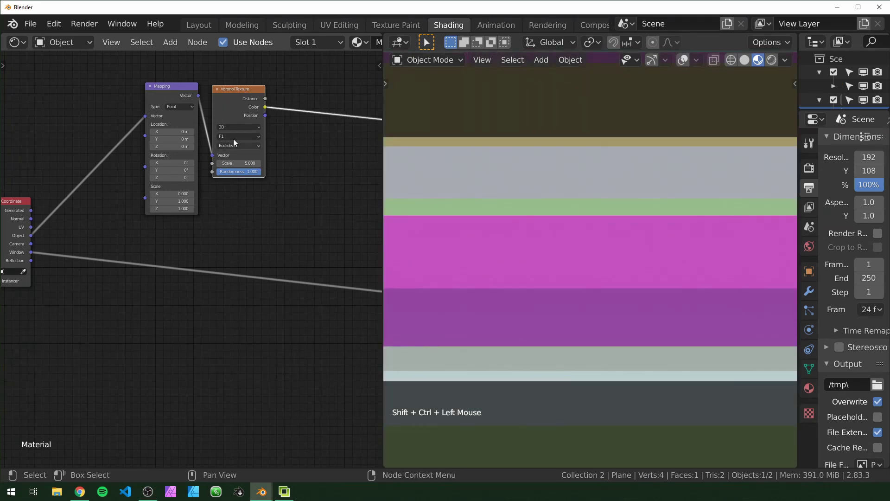
left_click(237, 141)
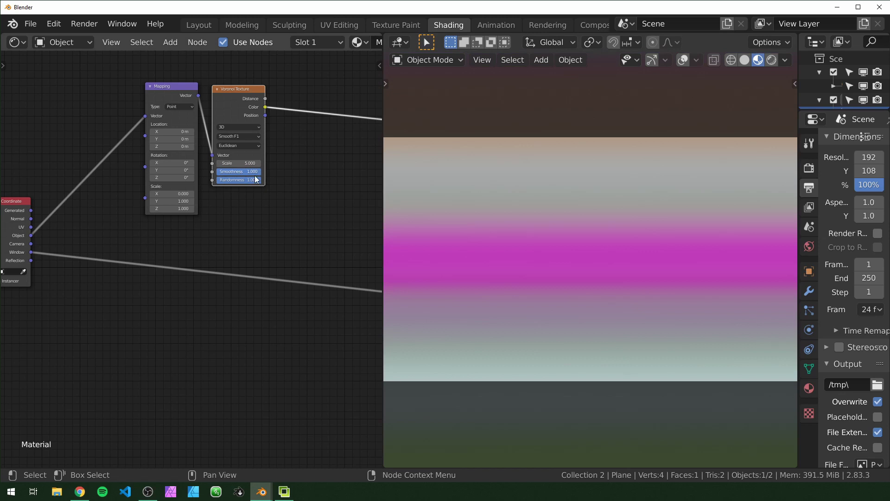
left_click(250, 176)
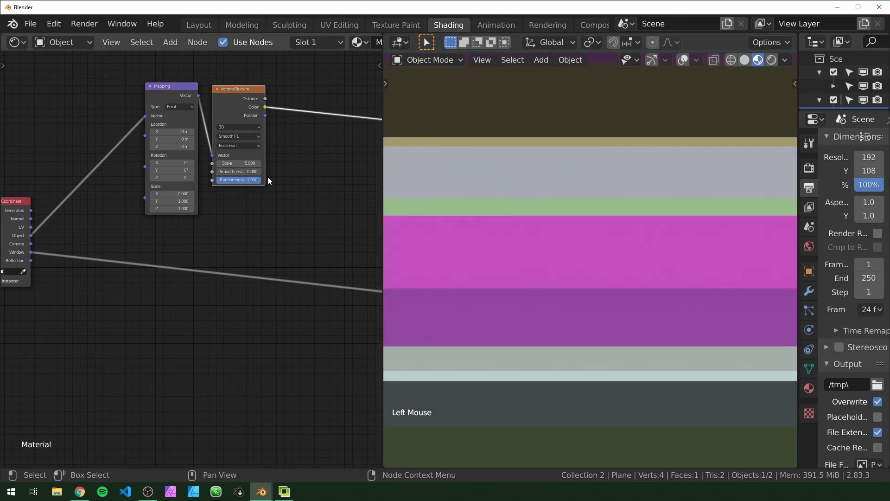
left_click(242, 175)
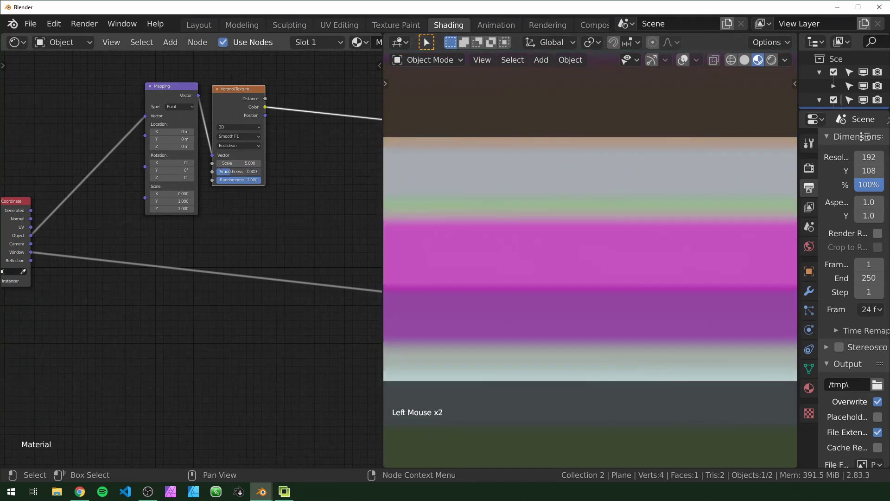
middle_click(236, 251)
scroll("up", 3)
scroll("down", 3)
Set the new maths node to Multiply and reconnect the video colour to the material output
left_click(256, 236)
key("shift+a")
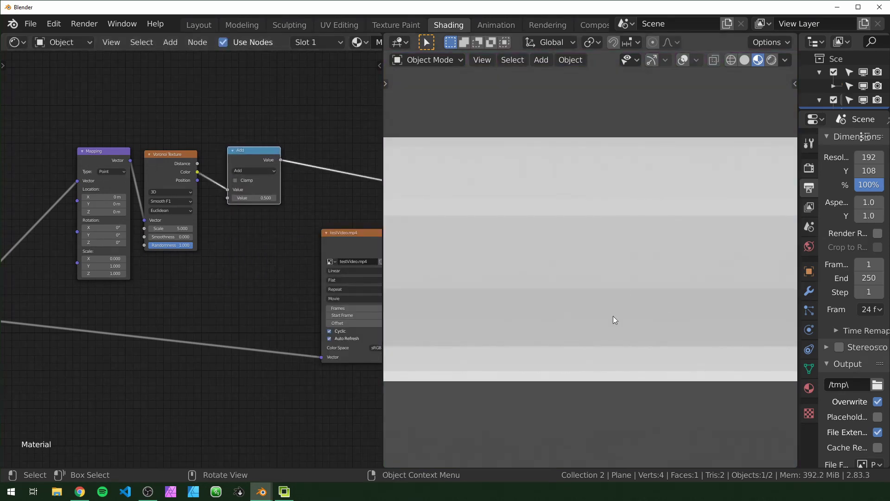
left_click(261, 170)
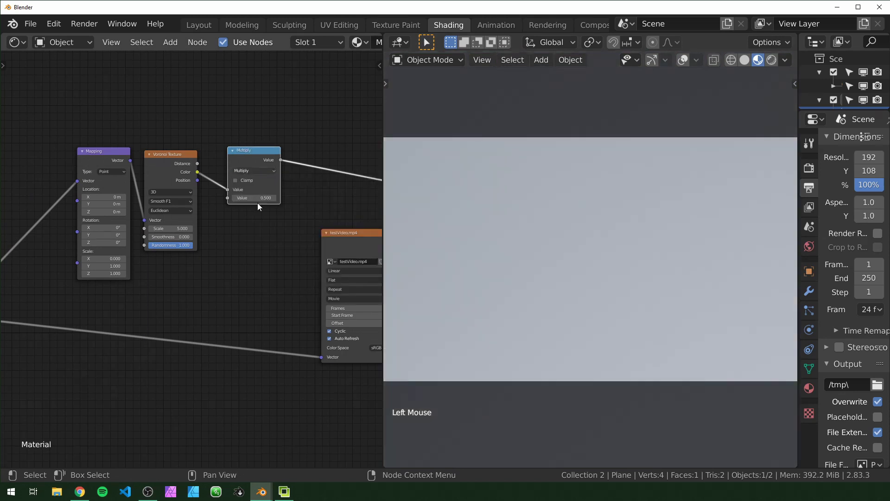
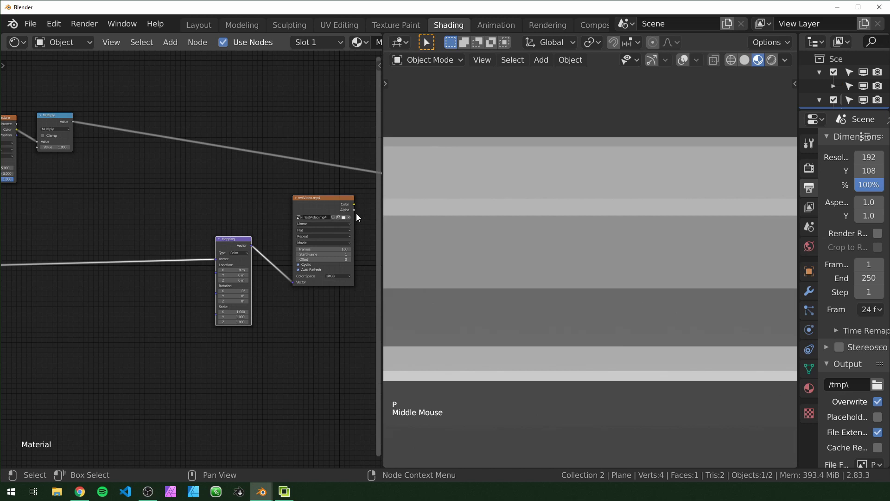
middle_click(228, 267)
left_click(273, 202)
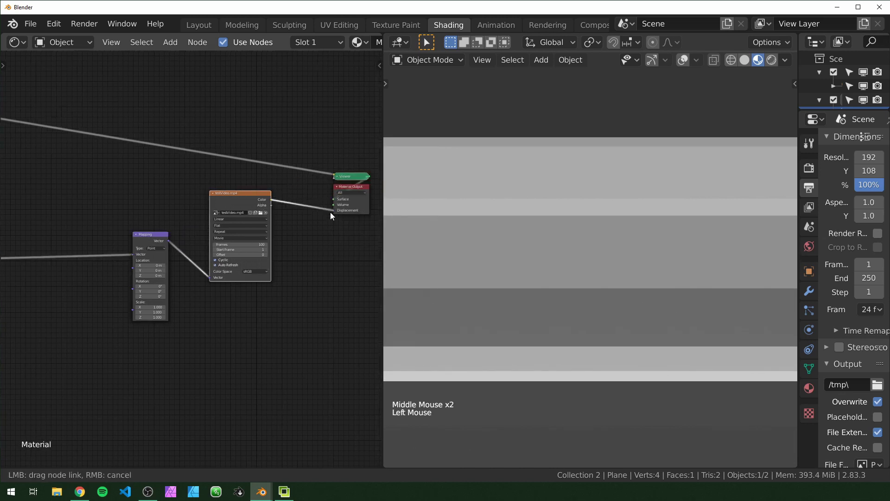
Feed the Multiply result toward the video's mapping and tweak the Voronoi smoothness
middle_click(49, 212)
middle_click(190, 201)
left_click(199, 97)
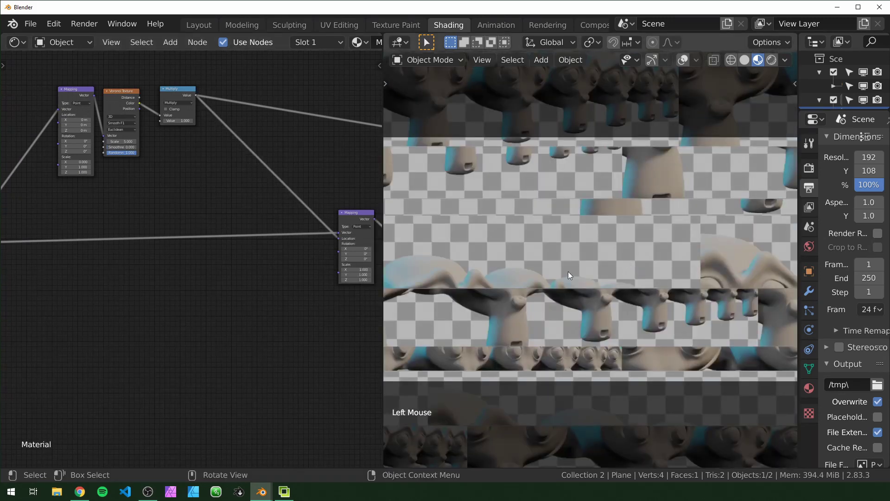
scroll("up", 3)
middle_click(76, 183)
scroll("down", 3)
left_click(99, 130)
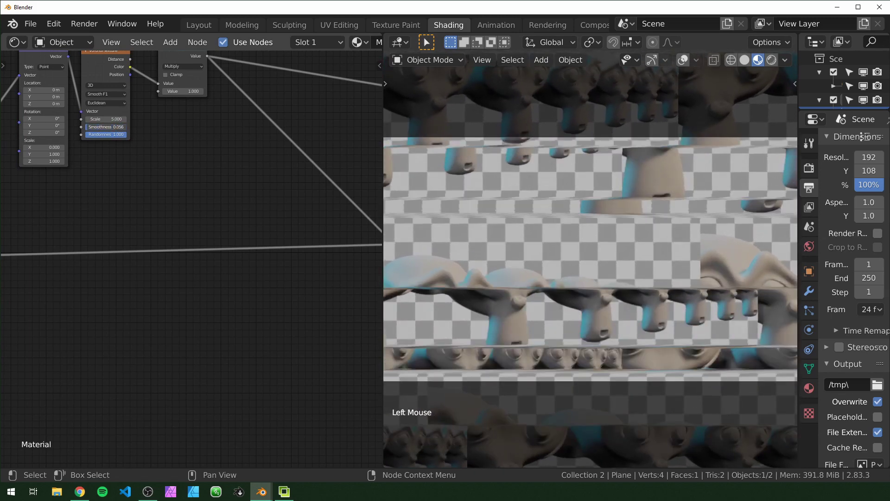
middle_click(265, 258)
scroll("down", 3)
left_click(268, 257)
scroll("up", 3)
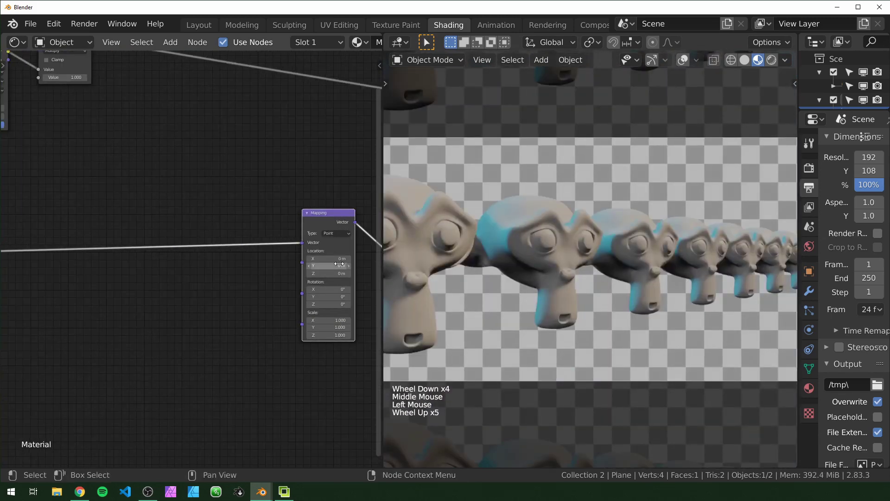
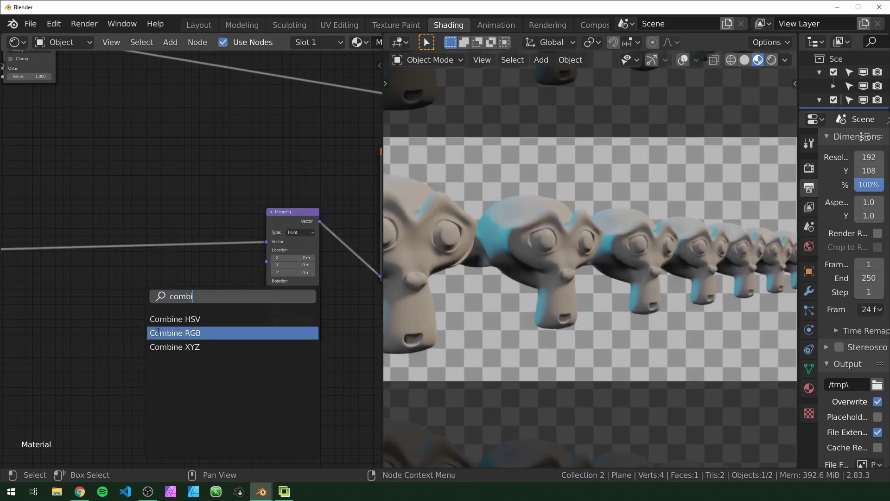
Add a Combine XYZ node with the Multiply result in X and set Voronoi Smoothness to 1
scroll("down", 3)
middle_click(146, 176)
left_click(140, 102)
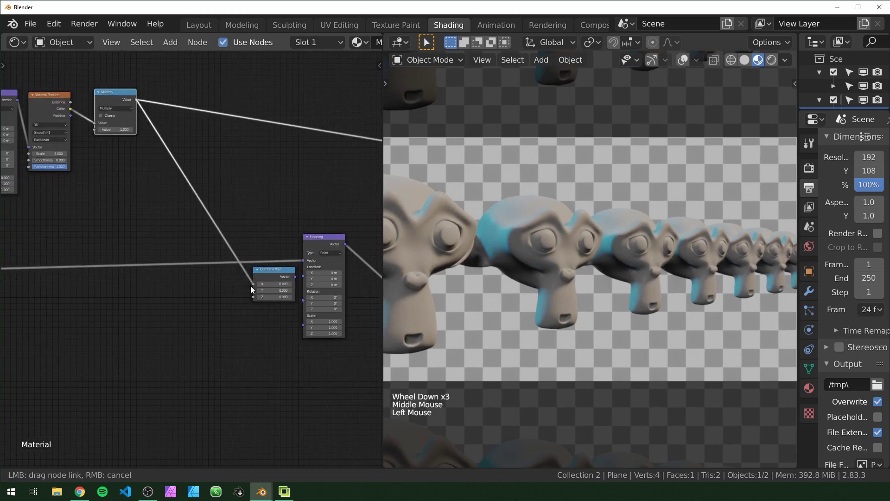
left_click(297, 278)
left_click(283, 273)
left_click(249, 286)
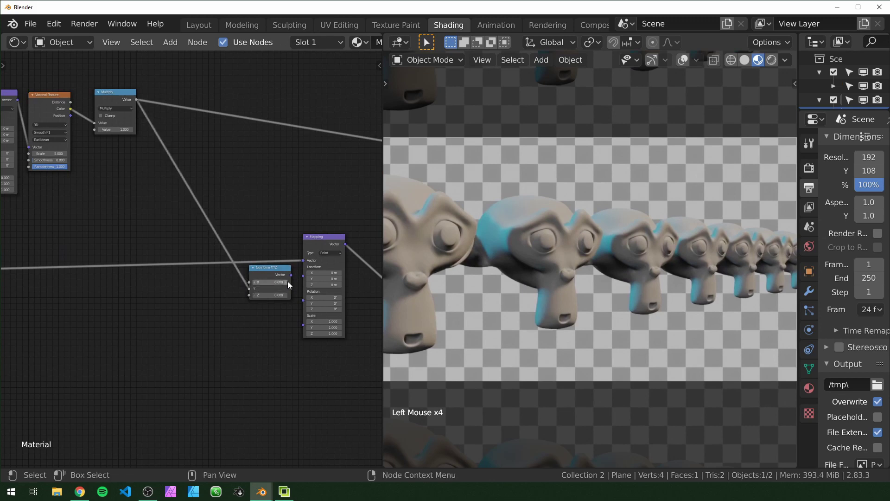
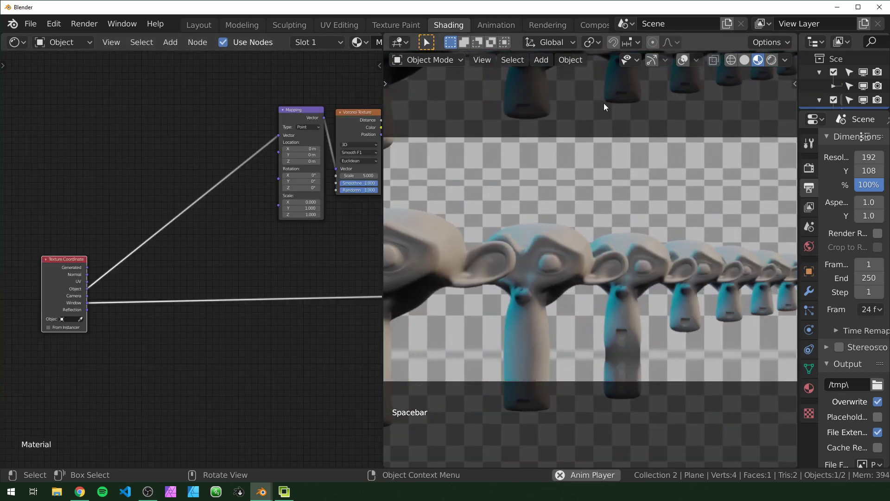
Connect the Combine XYZ output to the video Mapping node's Location
key("space")
scroll("up", 3)
middle_click(208, 233)
left_click(111, 170)
key("shift+a")
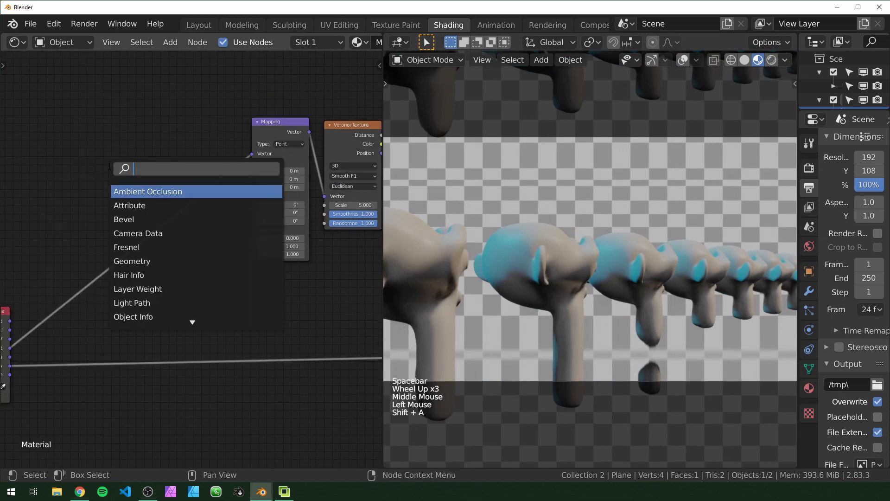
key("Down")
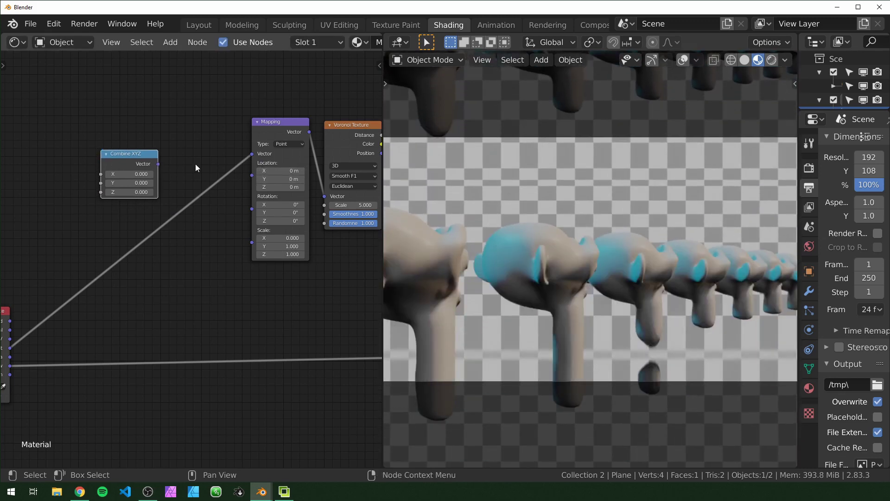
left_click(136, 161)
left_click(200, 153)
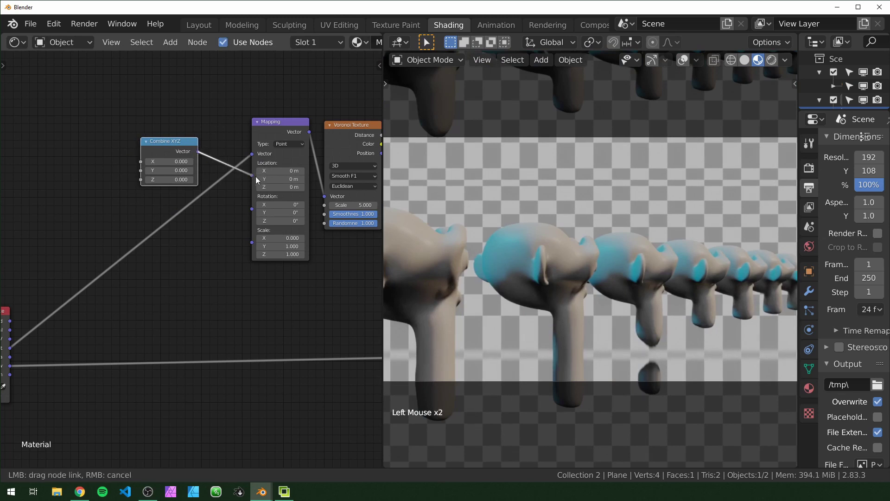
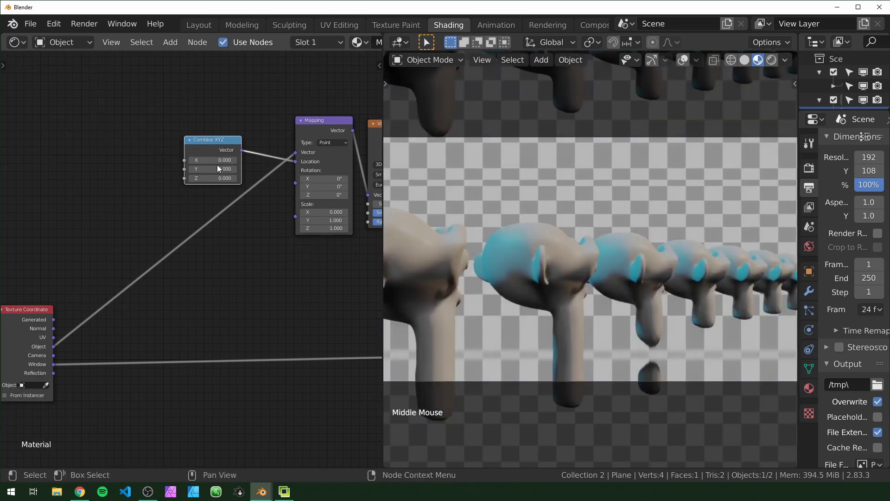
Add a #frame-driven Value node into Combine XYZ's Y, divided down by a Math node, and play to watch the strips roll
left_click(83, 220)
key("shift+a")
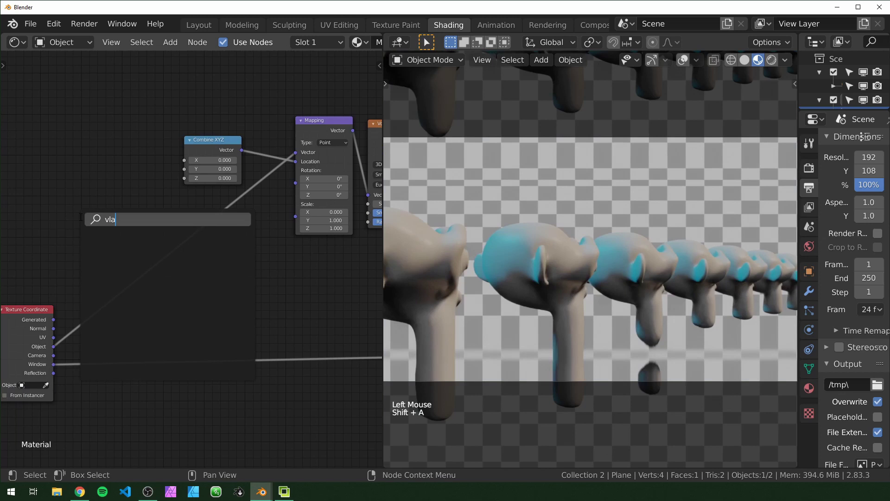
key("BackSpace")
key("BackSpace")
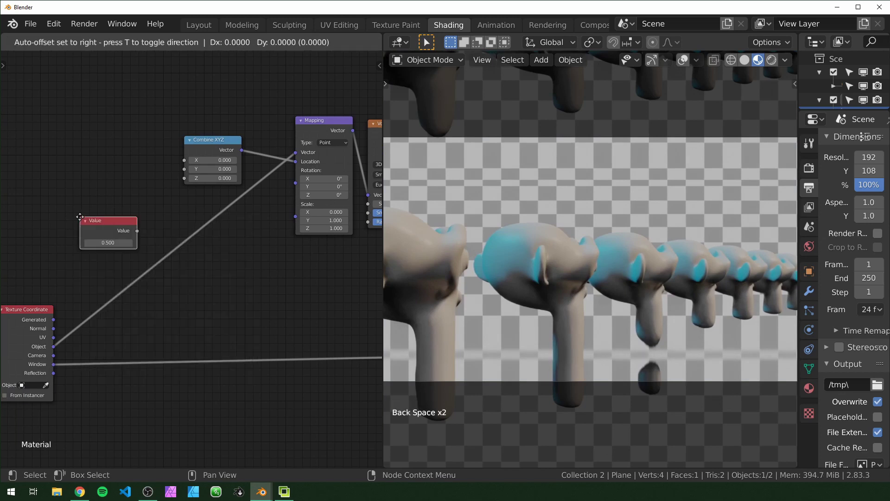
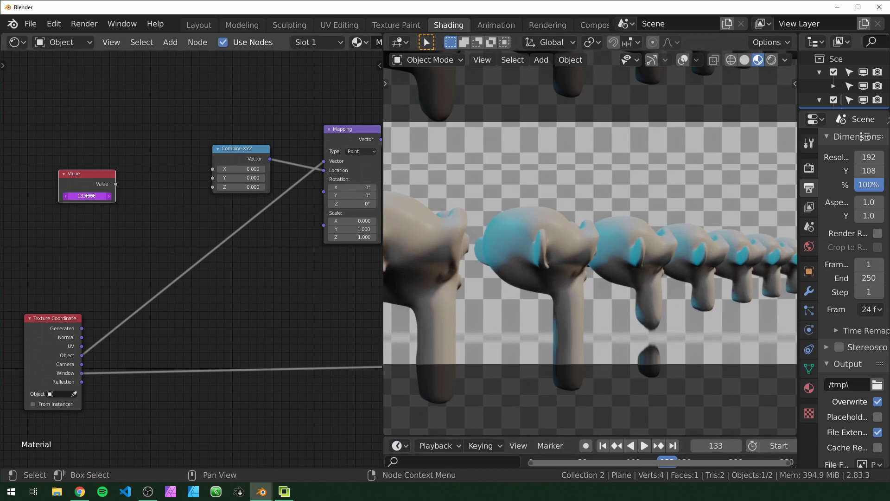
key("space")
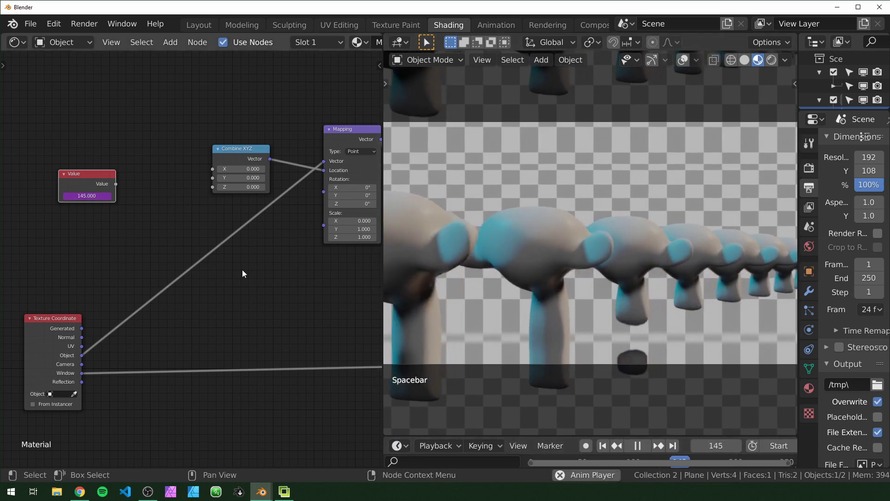
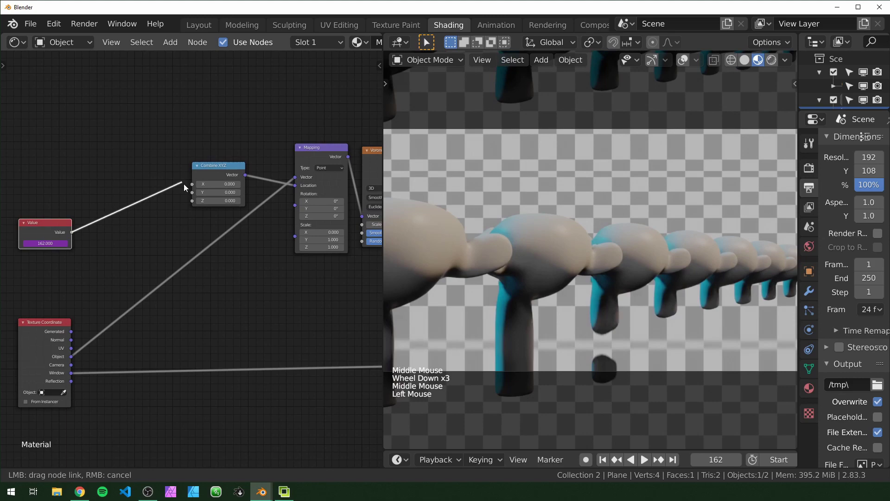
key("space")
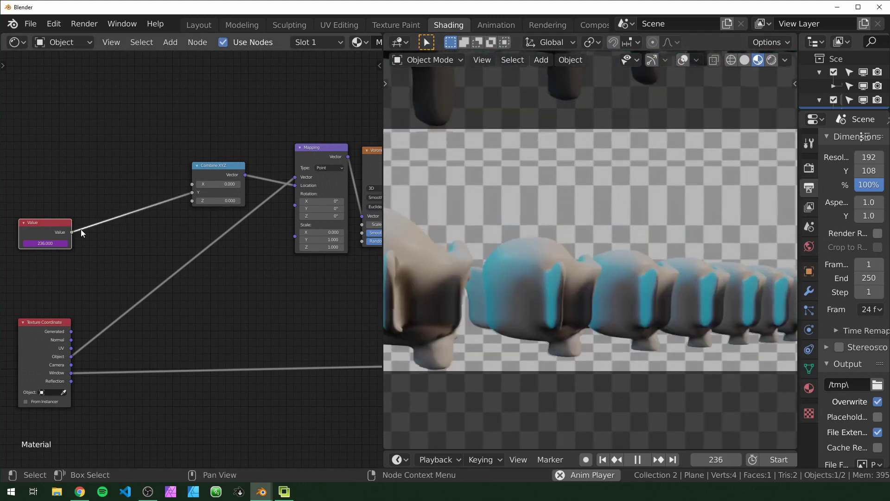
key("space")
key("shift+a")
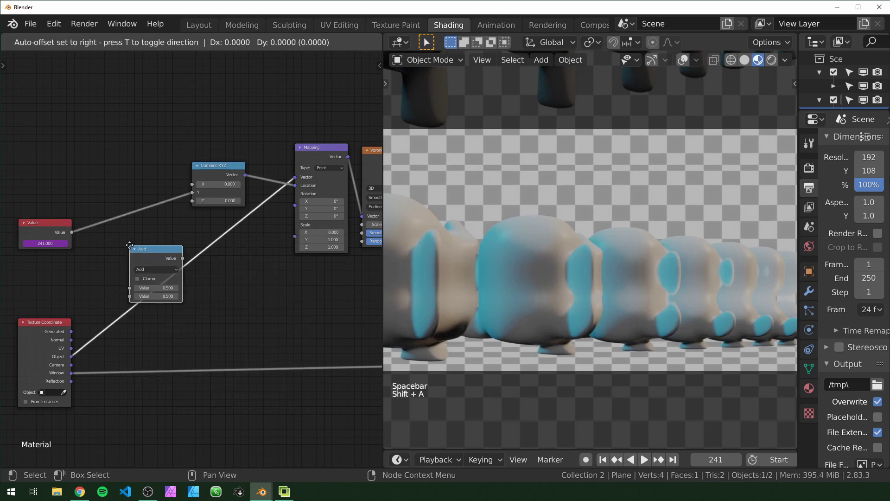
scroll("up", 3)
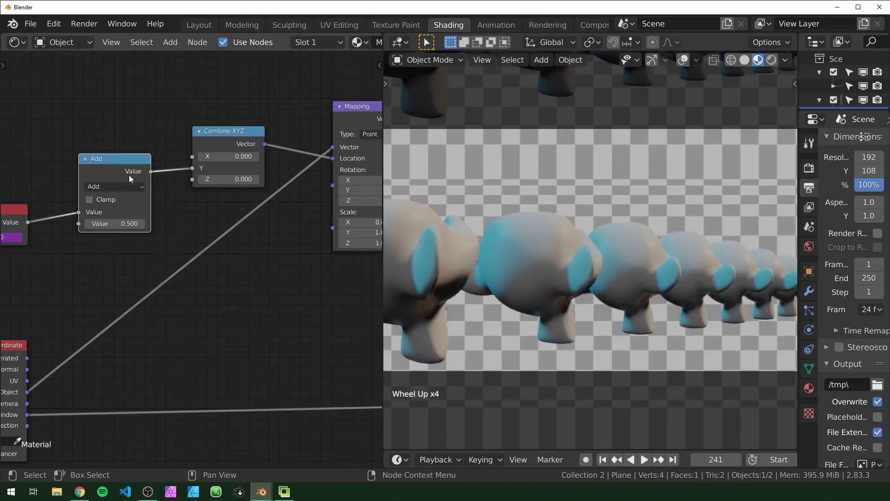
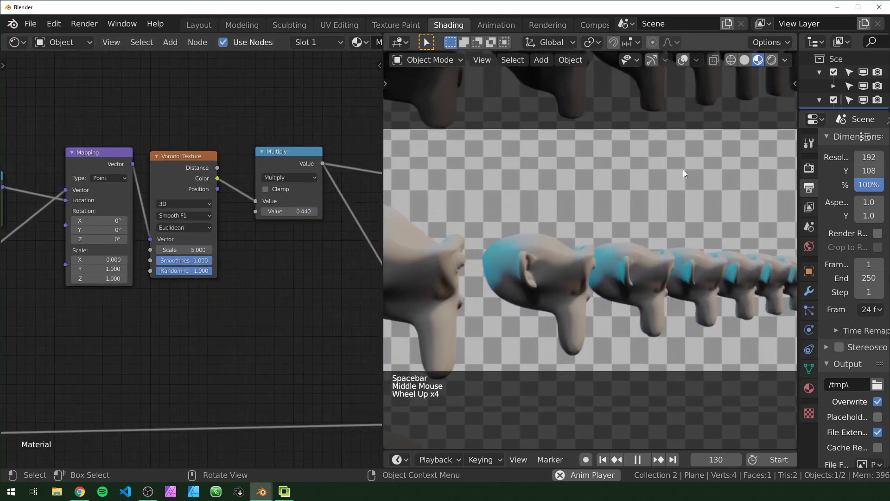
Insert a clamped Math Add node at -0.37 before the Multiply (0.24) and preview the strip mask
key("space")
left_click(300, 166)
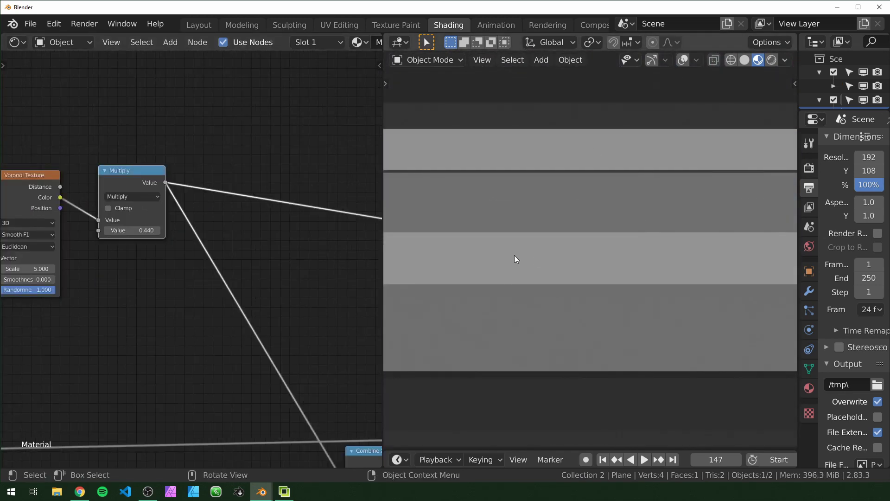
key("space")
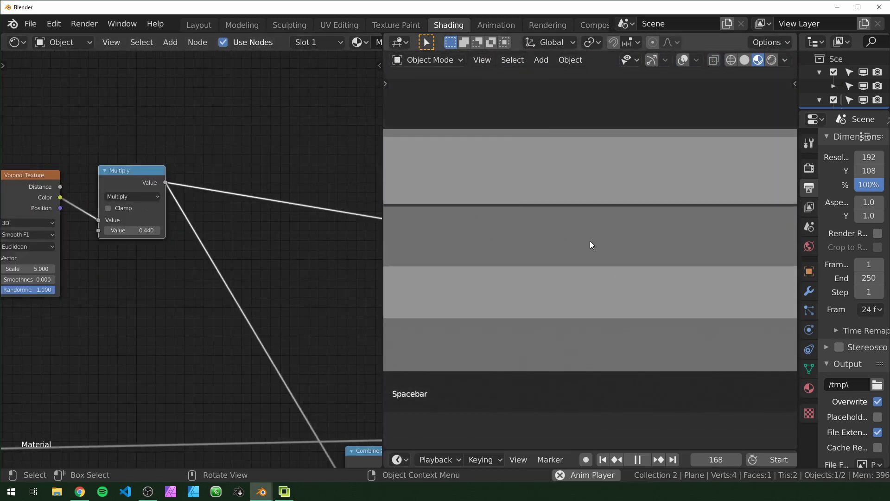
key("space")
key("shift+a")
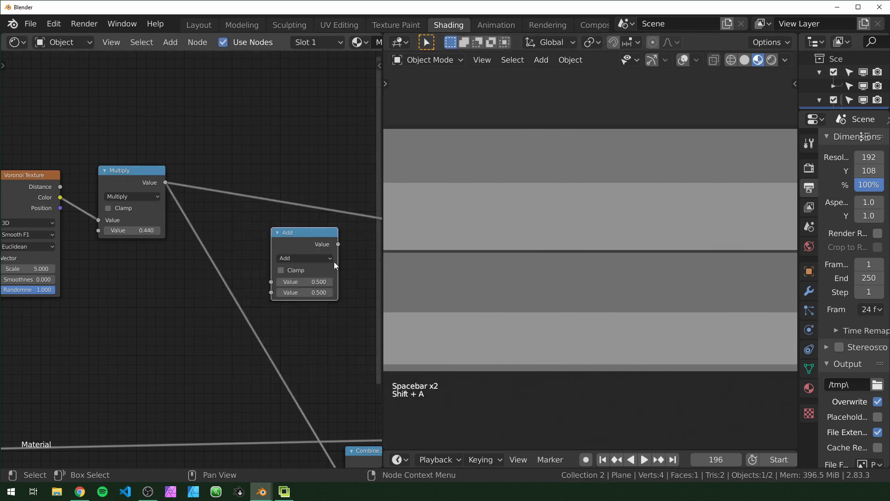
left_click(313, 240)
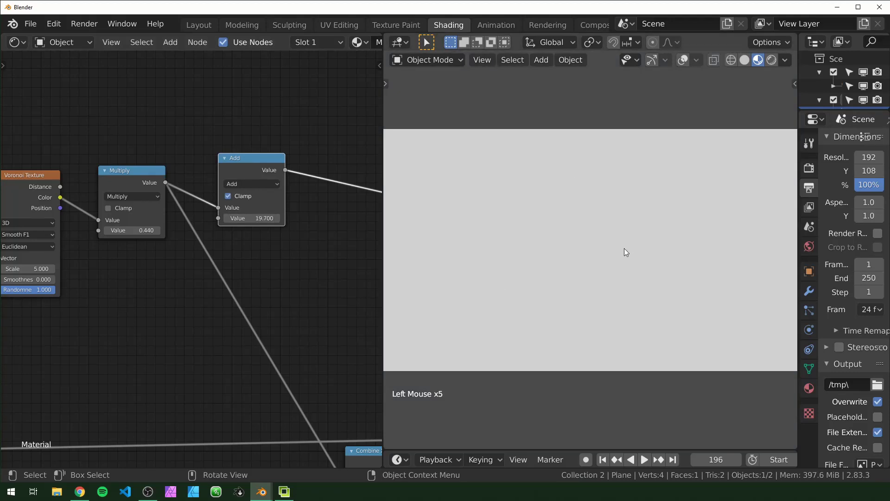
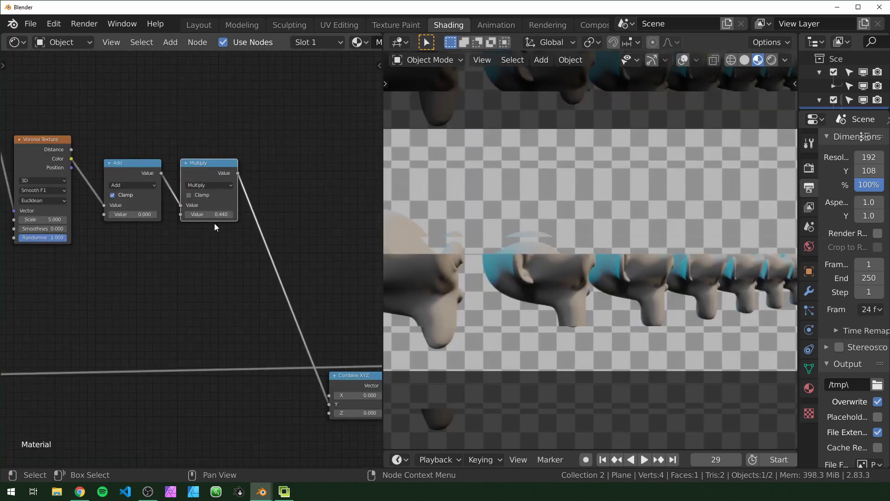
left_click(127, 208)
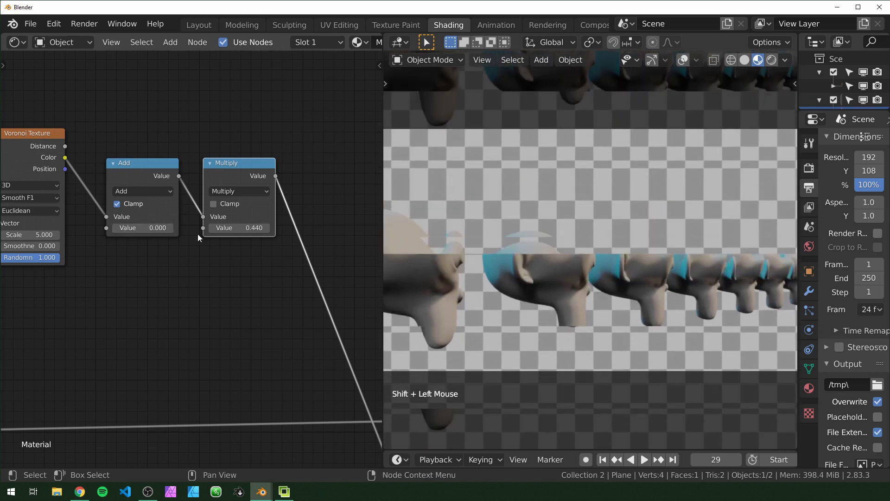
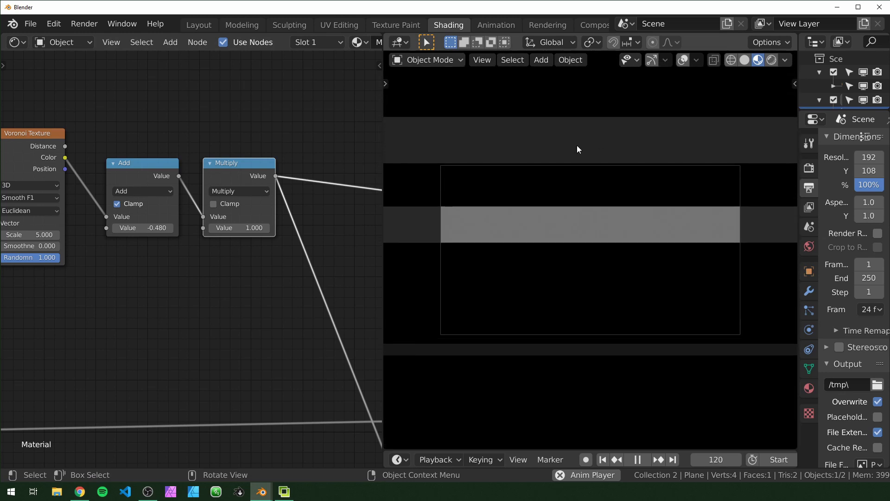
Return the viewport preview to the full material and play back the glitched horizontal video strips
scroll("down", 3)
middle_click(273, 258)
scroll("down", 3)
middle_click(217, 239)
left_click(267, 241)
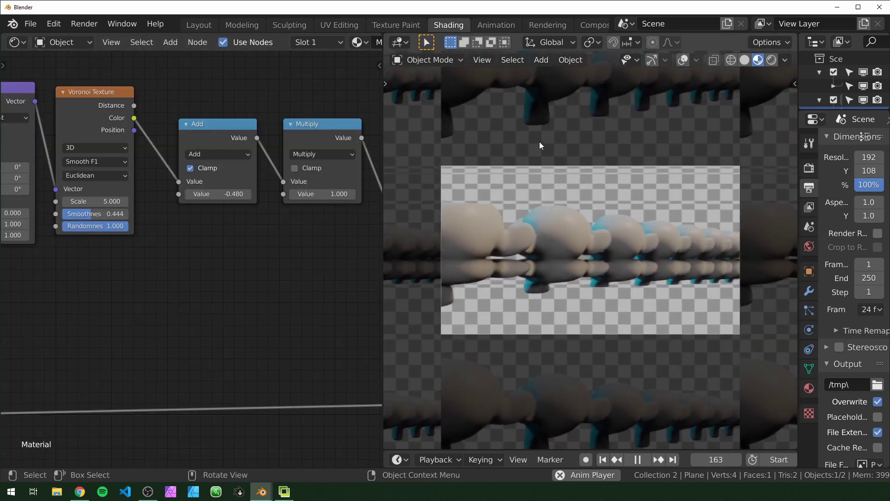
scroll("up", 3)
scroll("down", 3)
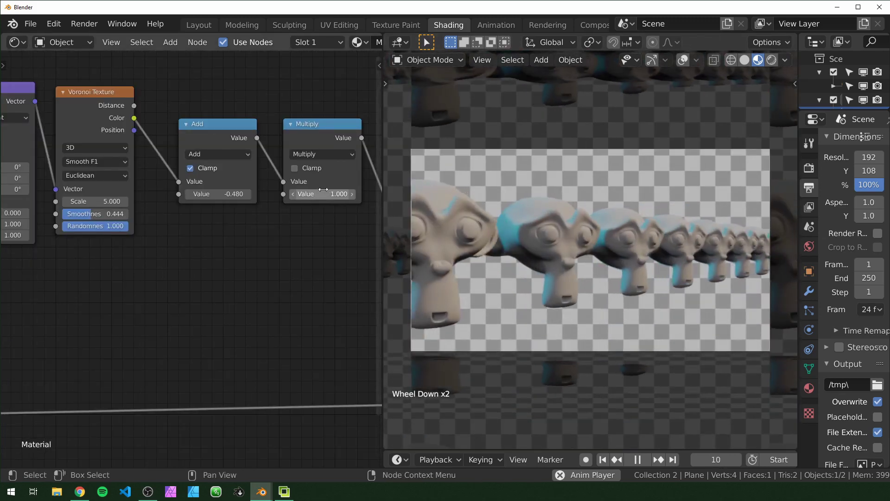
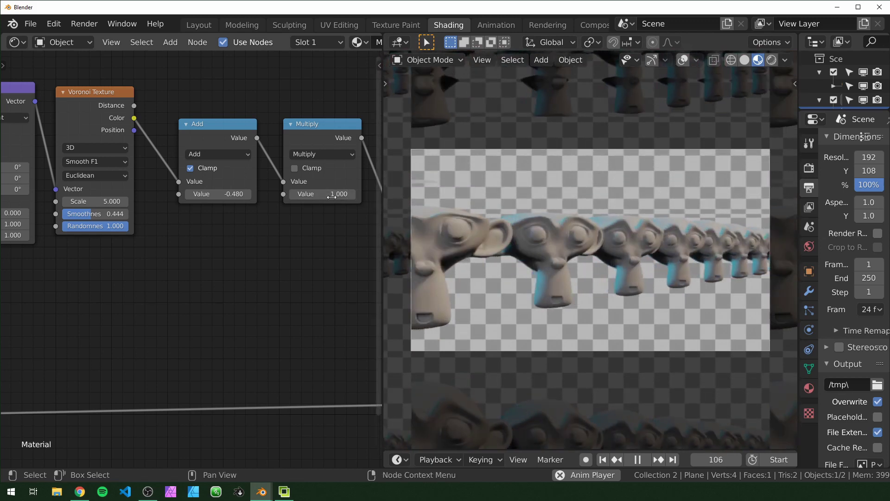
scroll("down", 3)
scroll("up", 3)
scroll("down", 3)
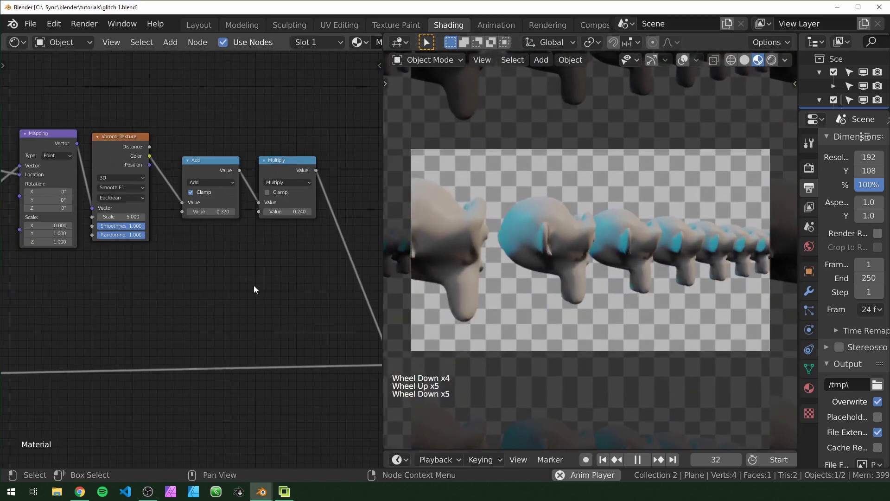
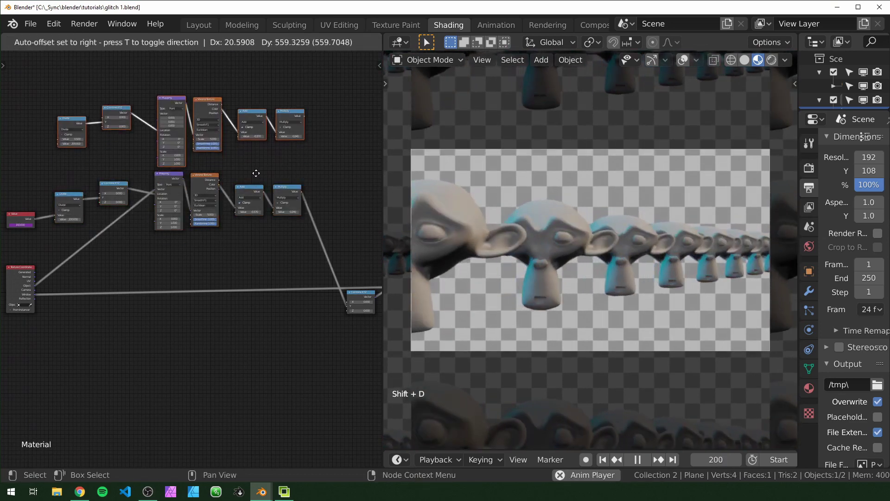
Sum the two Voronoi strip chains by feeding both Multiply outputs into a new Add node
scroll("up", 3)
middle_click(86, 139)
scroll("up", 3)
left_click(84, 279)
middle_click(208, 162)
key("shift+a")
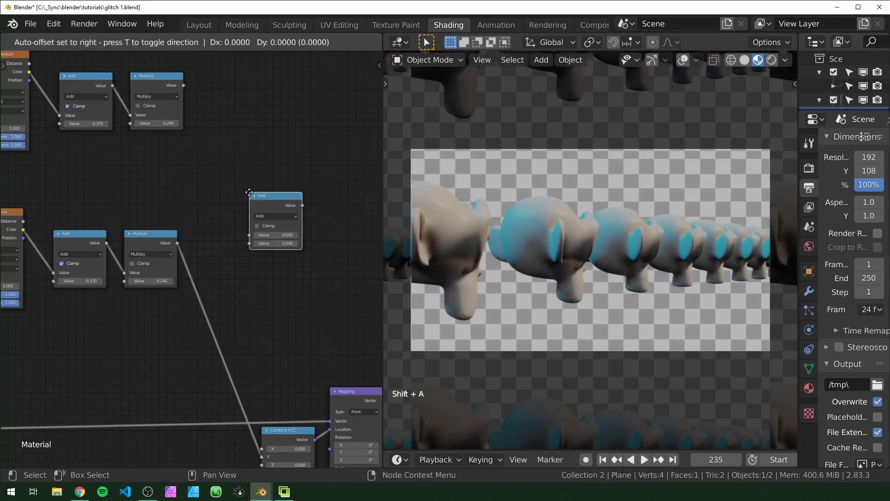
right_click(180, 85)
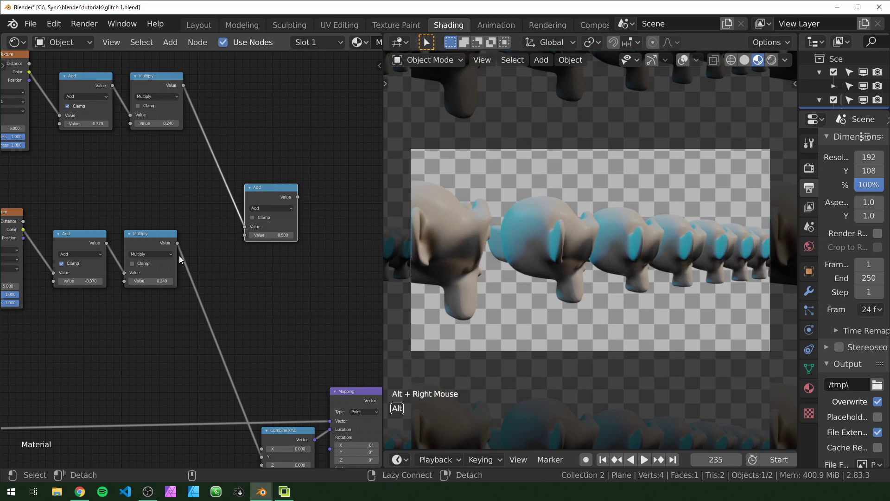
right_click(162, 255)
Preview the summed result and feed the second Voronoi chain (scale 69.1) from Object coordinates
middle_click(294, 276)
left_click(256, 146)
key("space")
middle_click(191, 138)
scroll("up", 3)
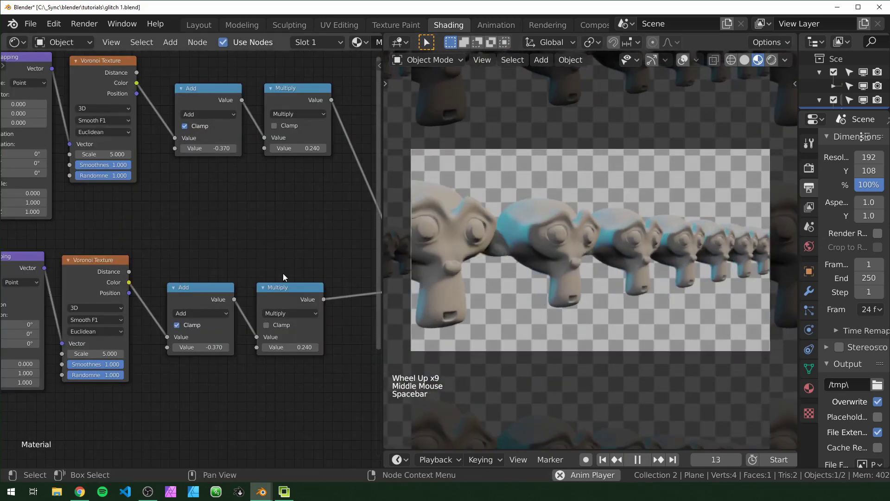
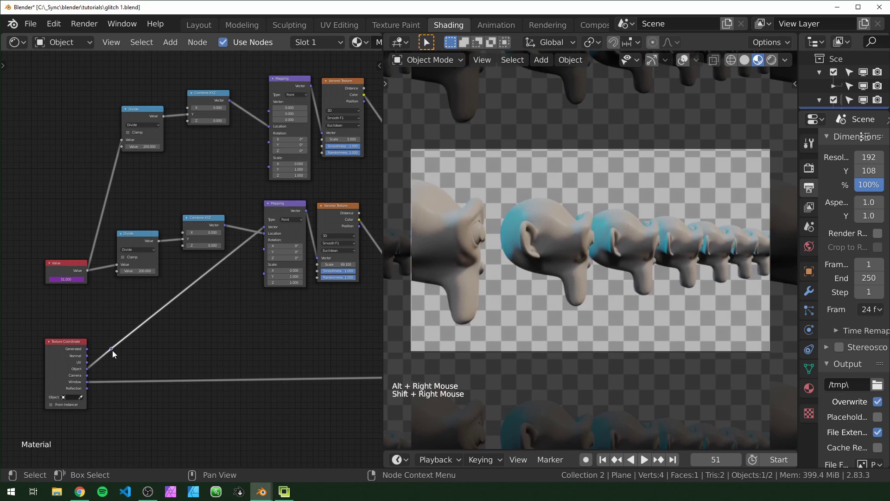
right_click(160, 236)
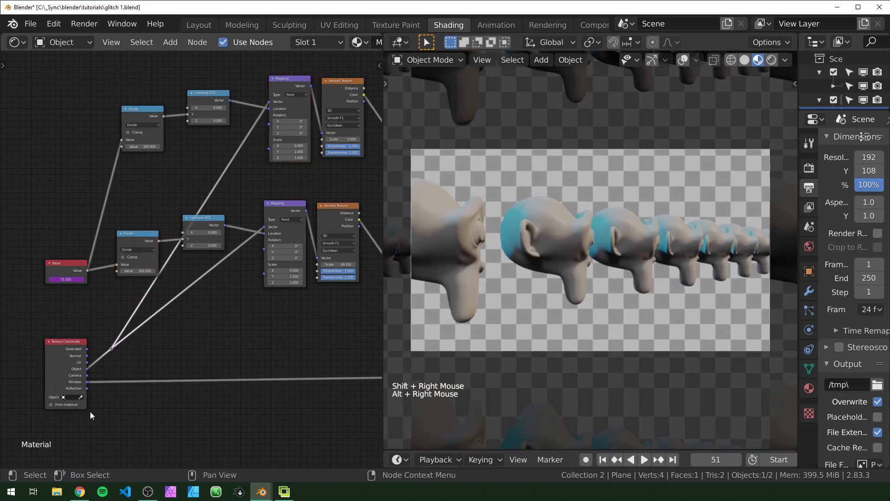
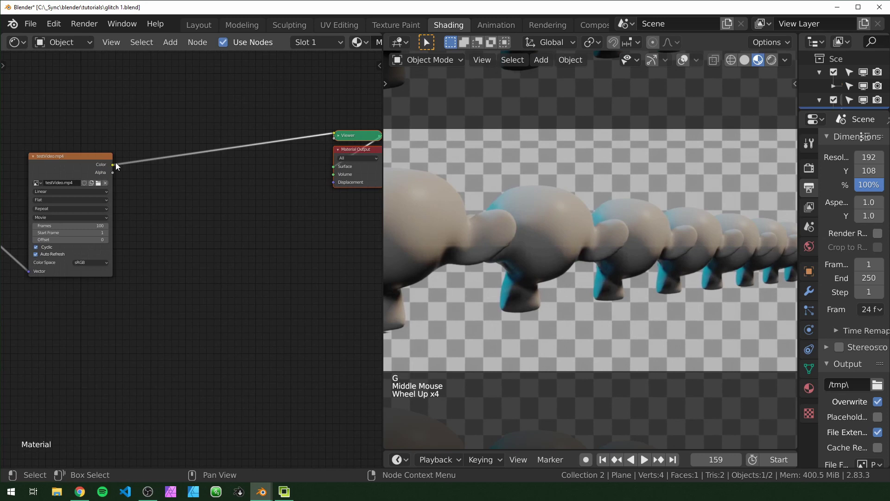
Delete the leftover Viewer node from the material
left_click(115, 165)
key("x")
double_click(222, 233)
middle_click(222, 232)
Add Separate RGB beside the video node and Combine RGB before the material output
key("shift+a")
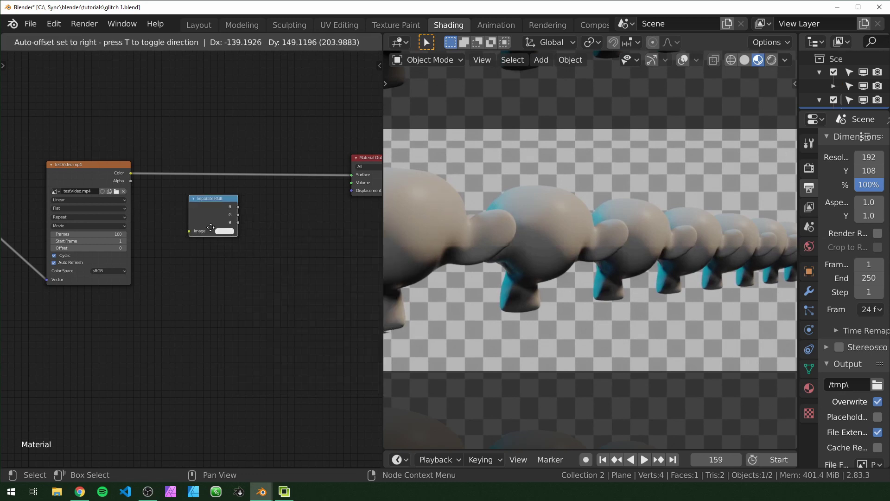
left_click(258, 230)
key("shift+a")
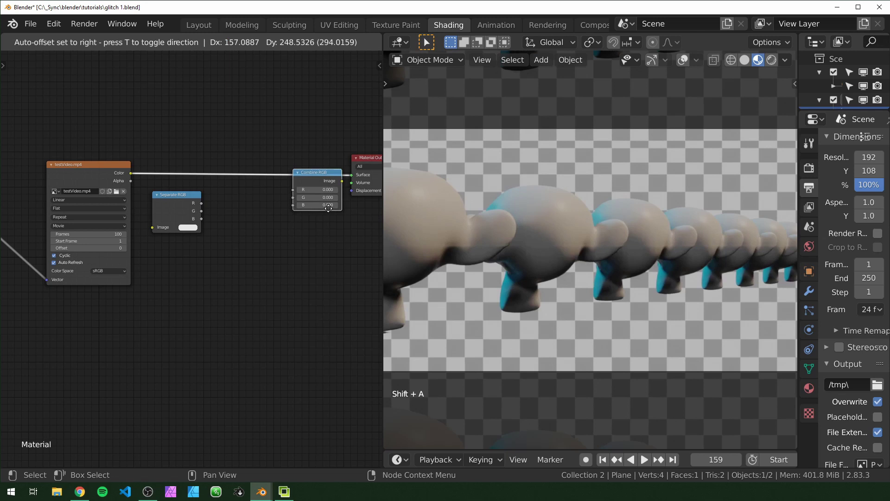
left_click(111, 148)
middle_click(110, 147)
scroll("up", 3)
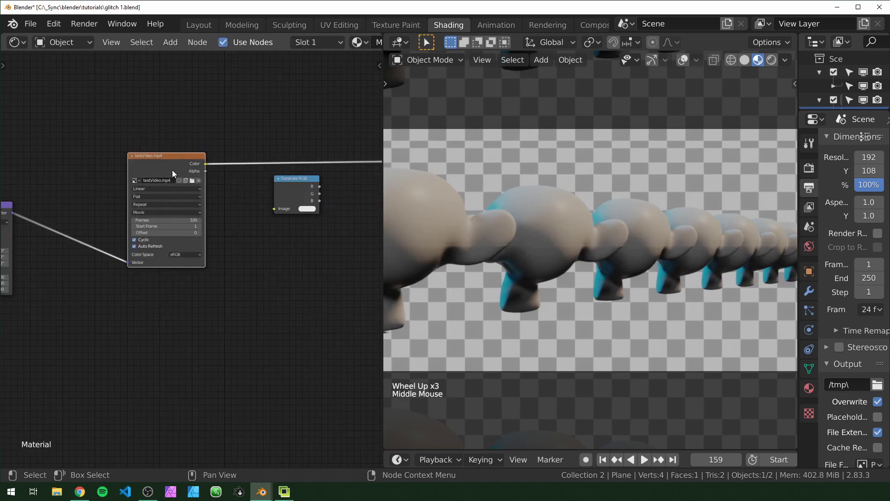
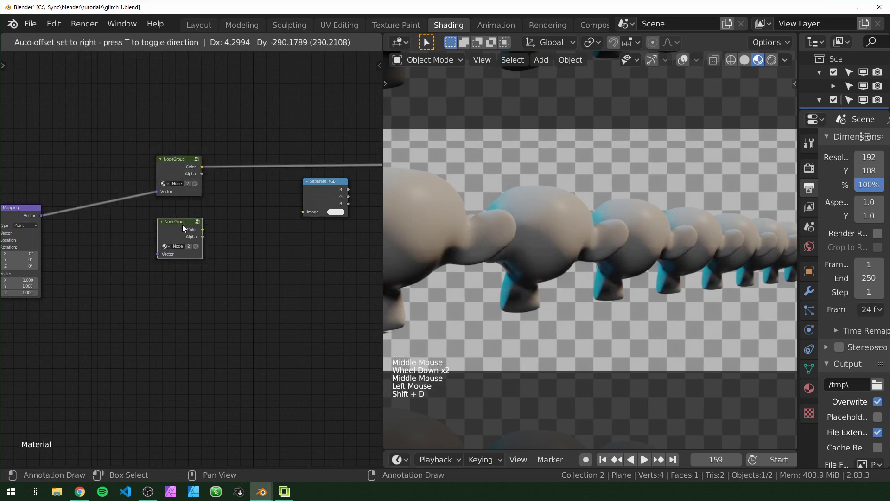
Duplicate the video node group twice so three copies sit below one another
key("shift+d")
left_click(173, 171)
key("Tab")
key("Tab")
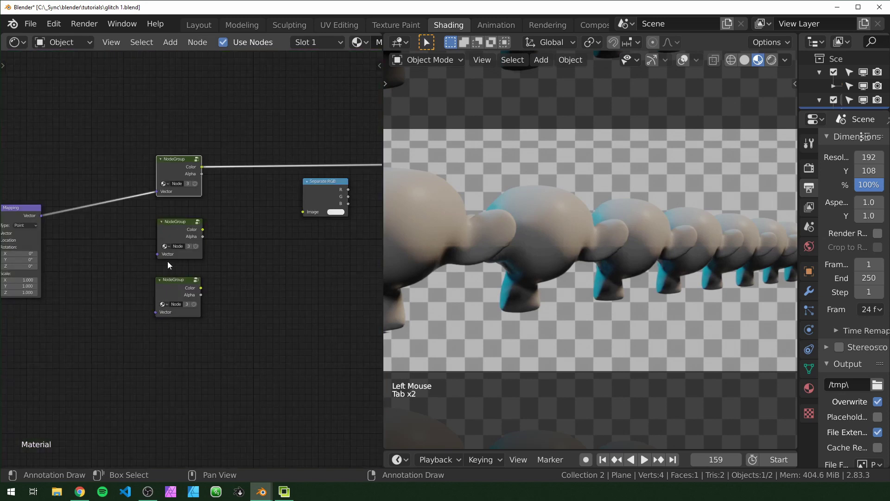
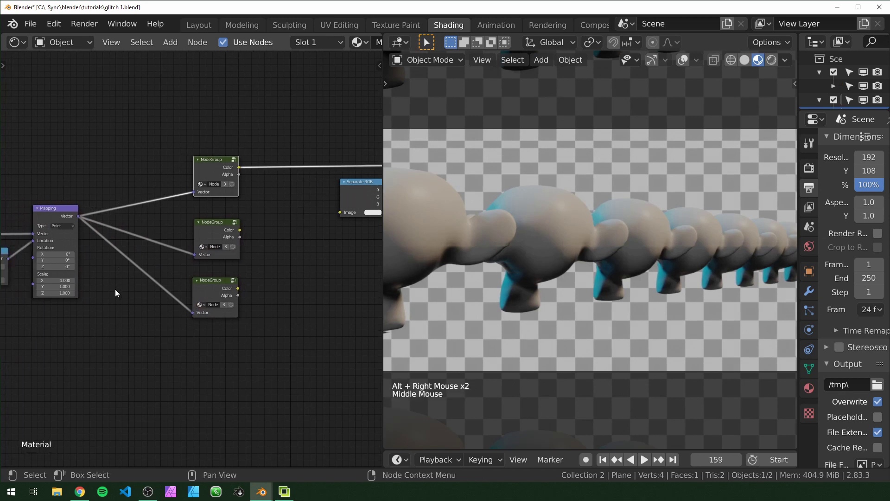
Route the Mapping vector through a reroute into each node group's Vector input
right_click(115, 299)
key("g")
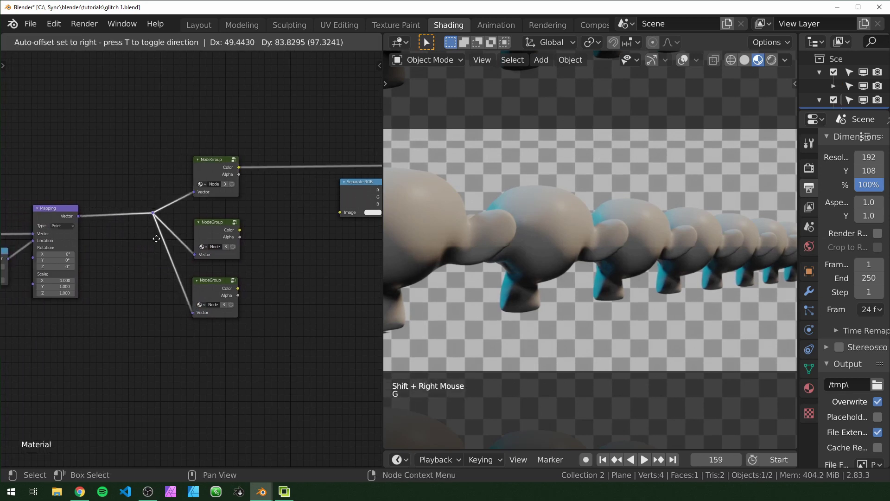
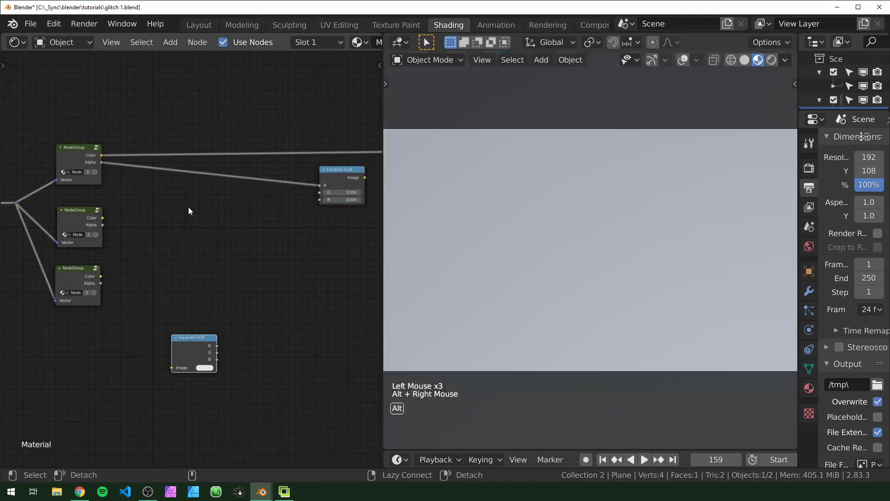
right_click(108, 221)
right_click(131, 265)
right_click(163, 279)
Inside the node group, remove the Alpha output so only Color is exposed
left_click(75, 158)
key("Tab")
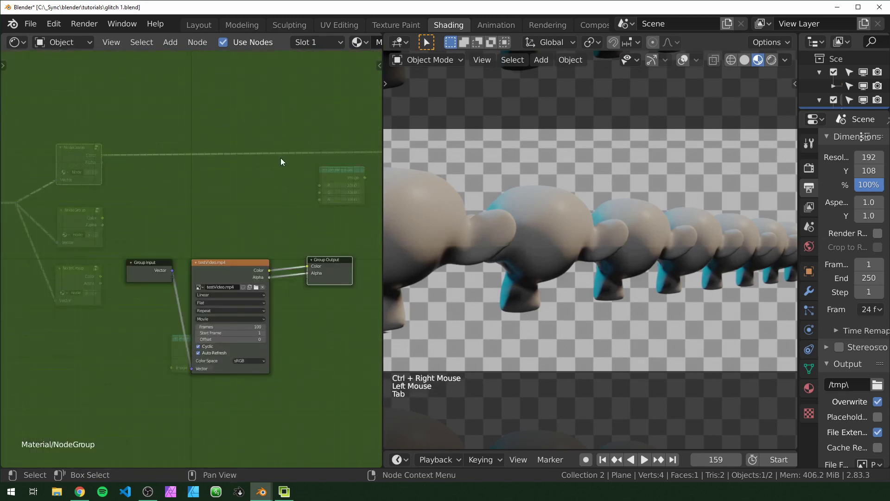
key("n")
left_click(320, 109)
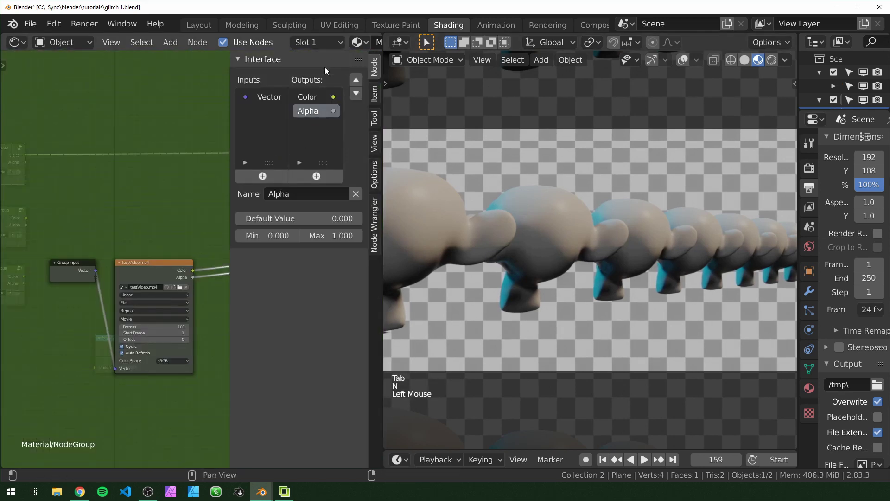
left_click(319, 178)
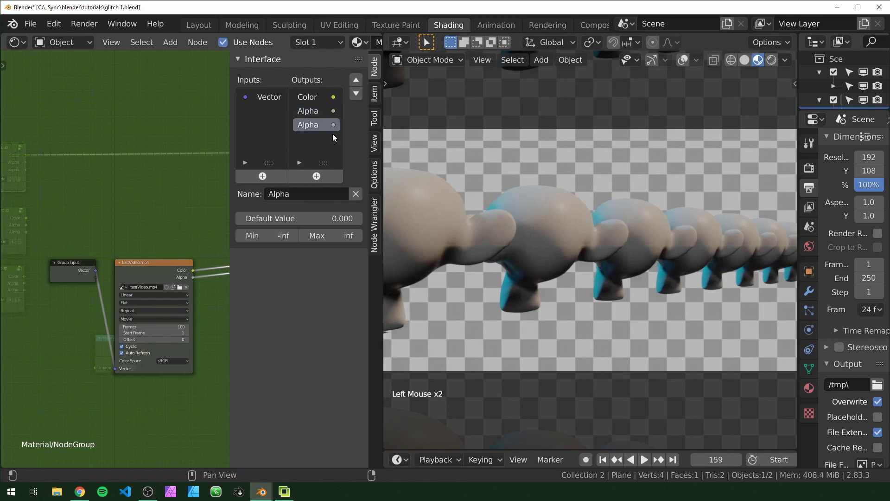
key("ctrl+z")
left_click(356, 201)
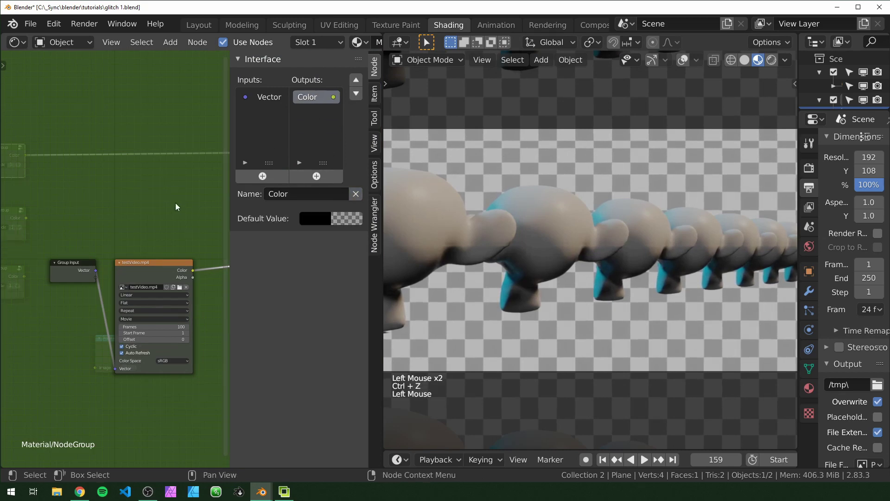
key("Tab")
key("n")
Connect the first group's Color into Combine RGB's R input
middle_click(59, 149)
scroll("down", 3)
right_click(166, 174)
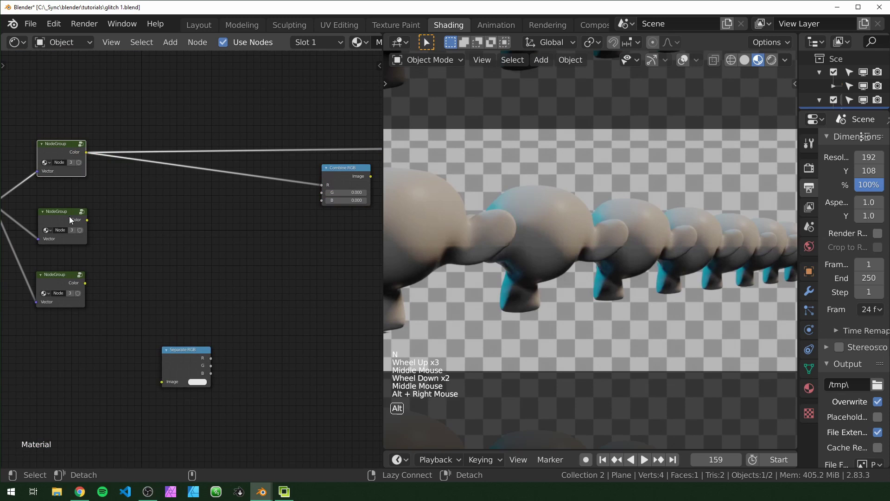
Connect the second and third group Colors into Combine RGB's G and B inputs
right_click(78, 222)
right_click(71, 297)
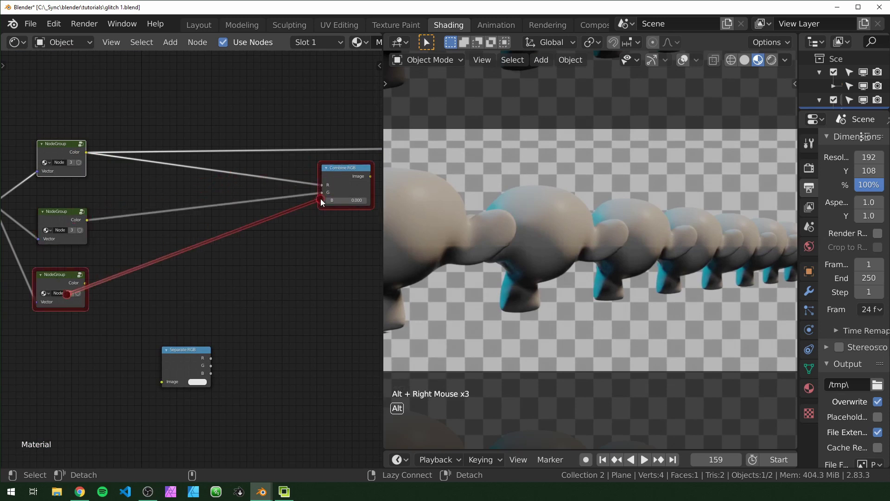
double_click(191, 354)
scroll("down", 3)
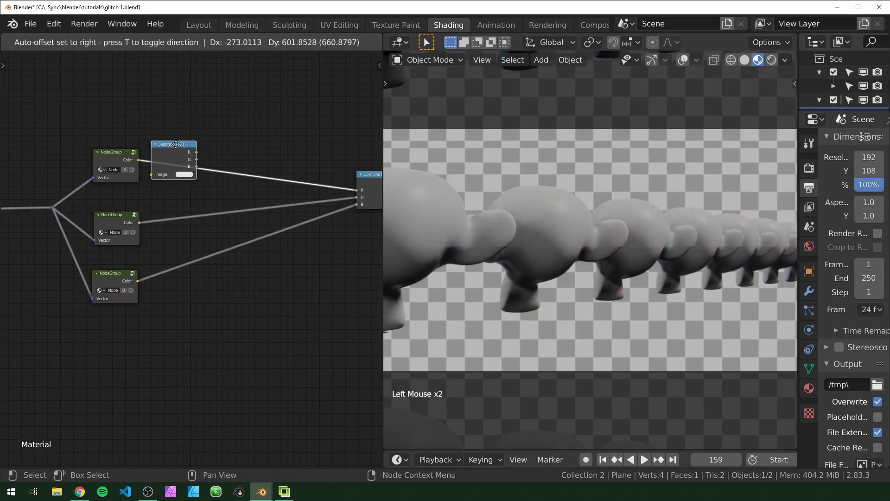
Duplicate Separate RGB twice and drop one on each group's link to Combine RGB
key("shift+d")
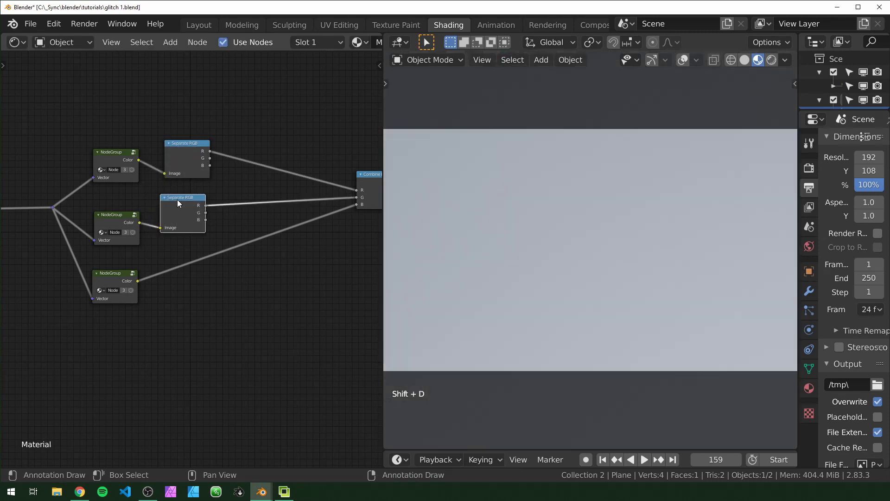
key("shift+d")
middle_click(270, 256)
left_click(117, 220)
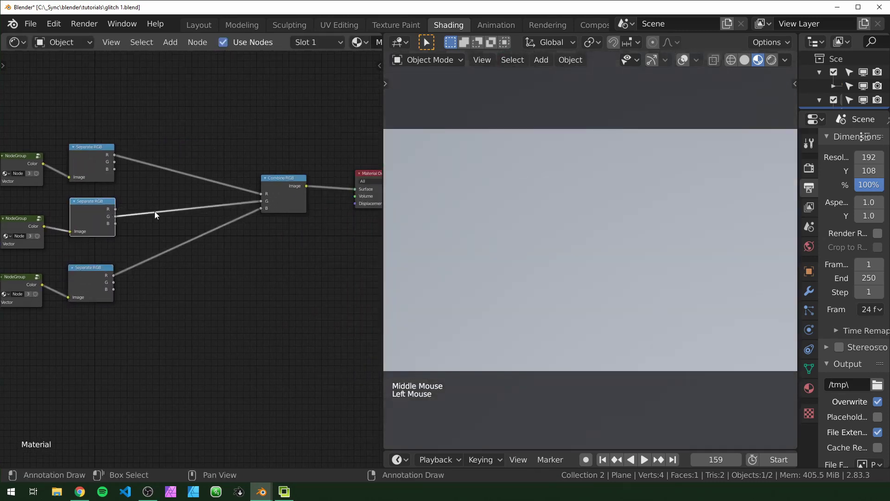
left_click(120, 287)
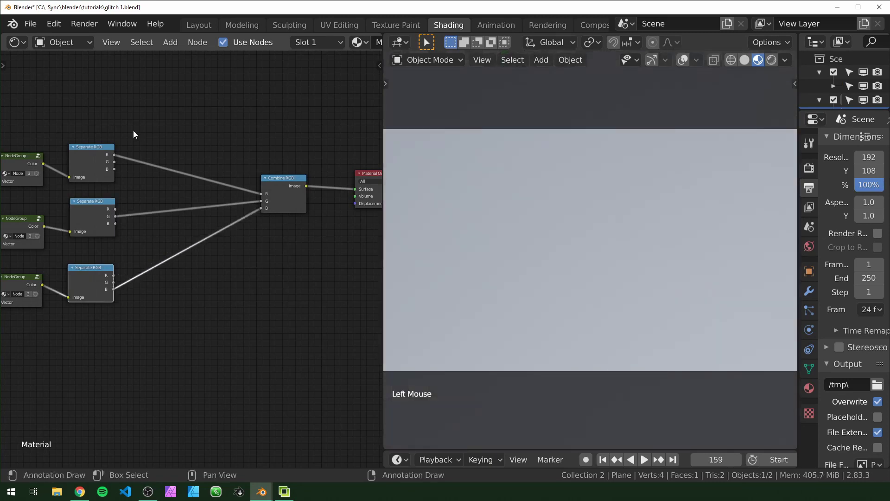
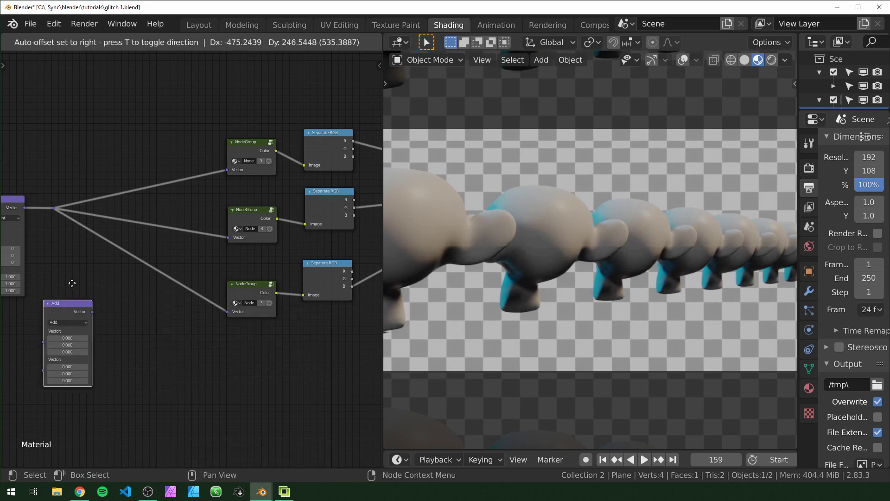
Place a Vector Math Add node onto the Mapping link into the first video group
left_click(152, 310)
left_click(152, 329)
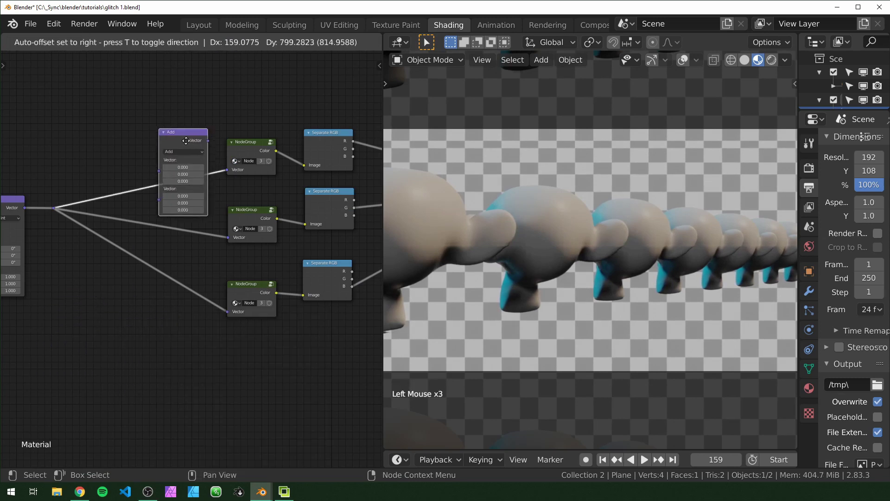
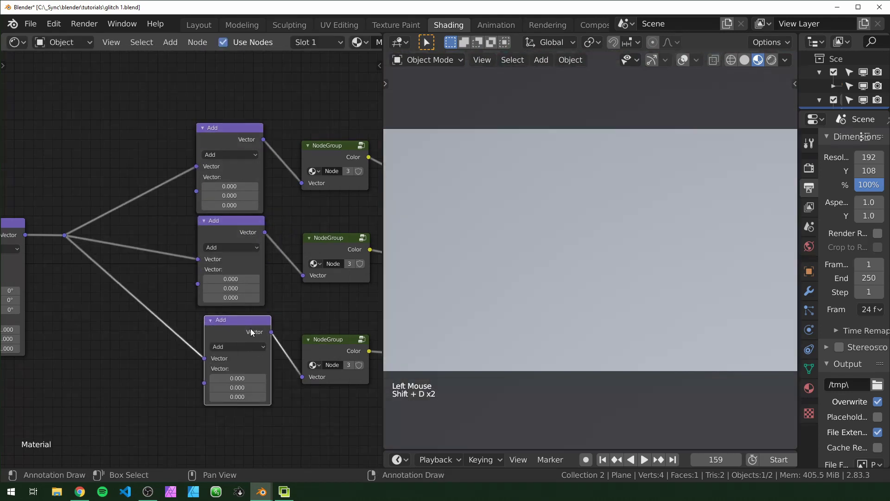
Add a shared Value node and connect it to both offset math nodes
middle_click(170, 350)
left_click(171, 351)
key("shift+a")
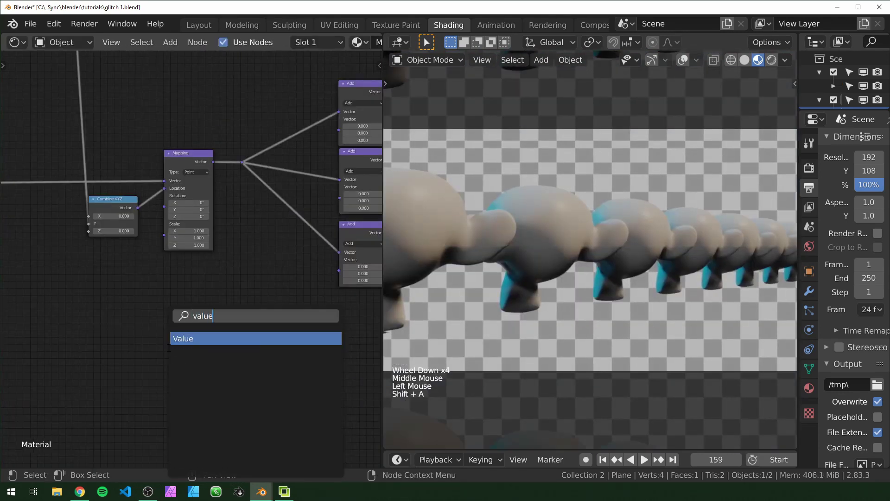
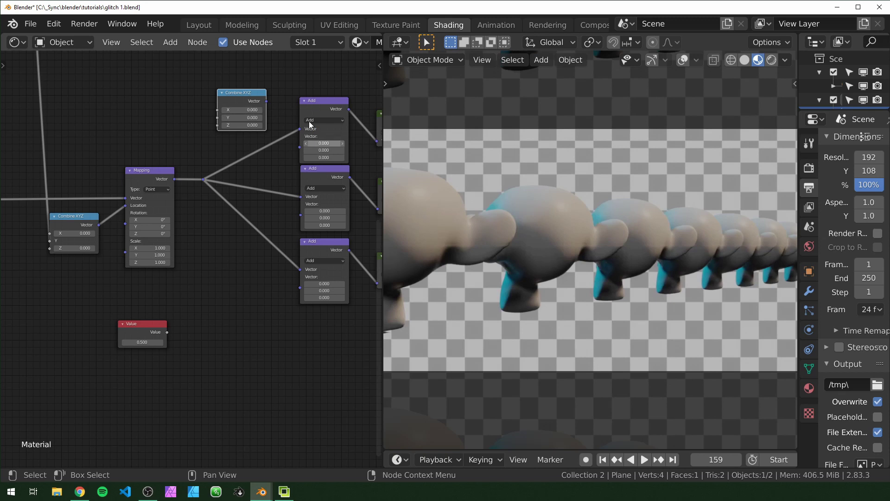
left_click(245, 96)
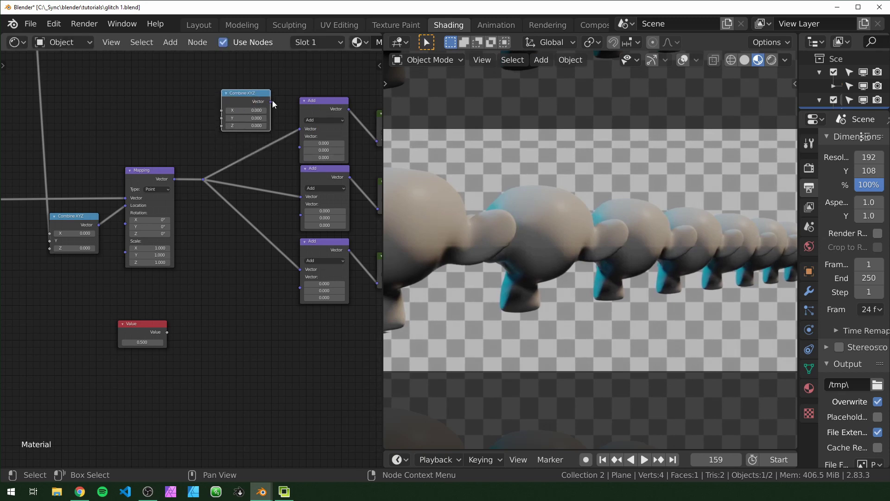
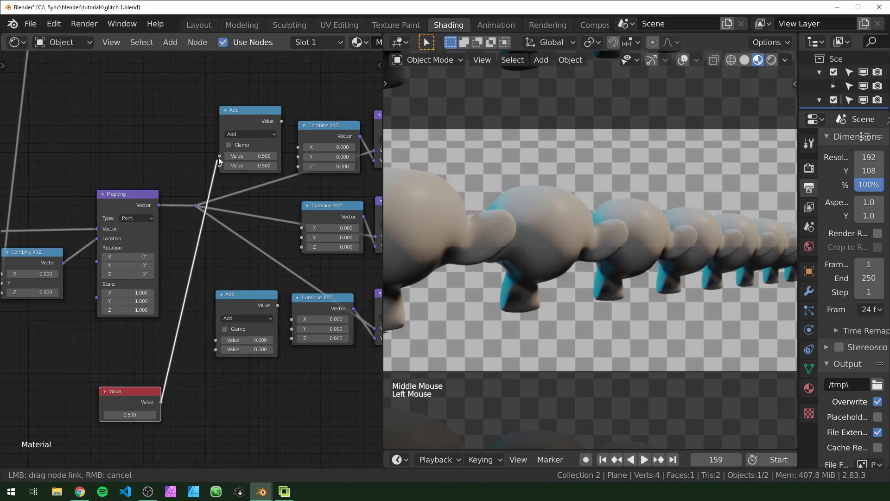
left_click(165, 403)
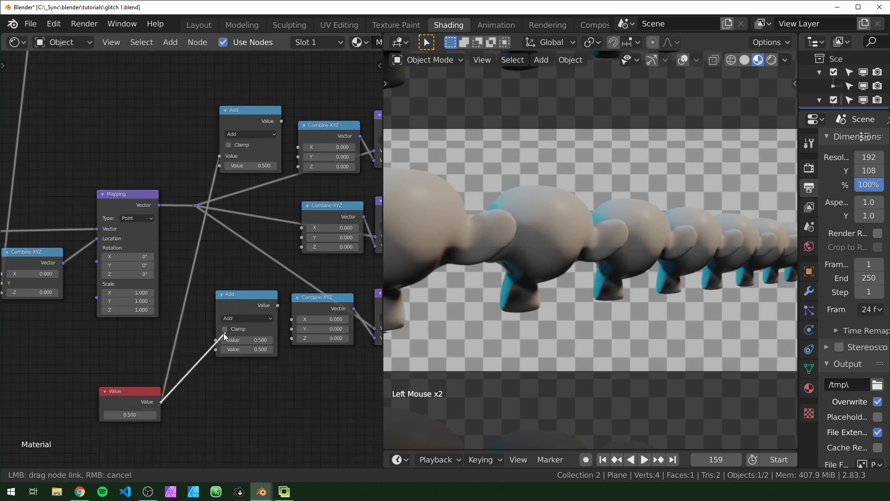
Wire the math results into Combine XYZ and set the upper node to Multiply (0.1 and -0.1)
left_click(281, 124)
left_click(285, 298)
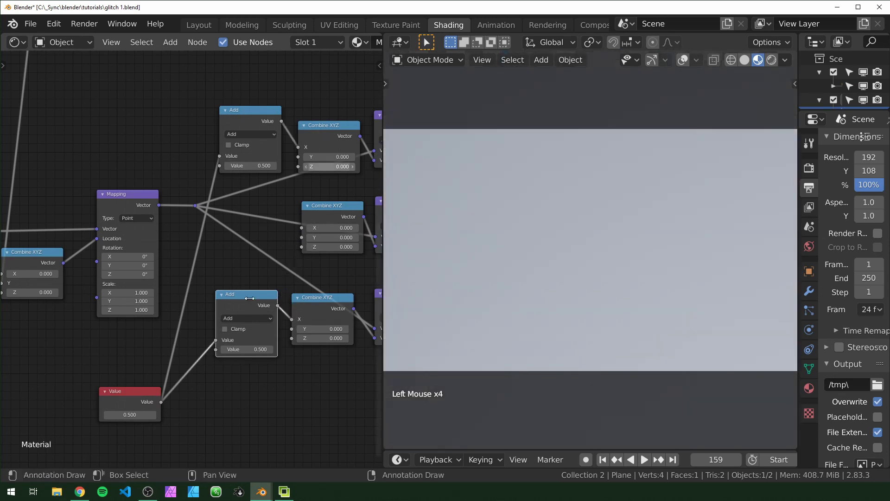
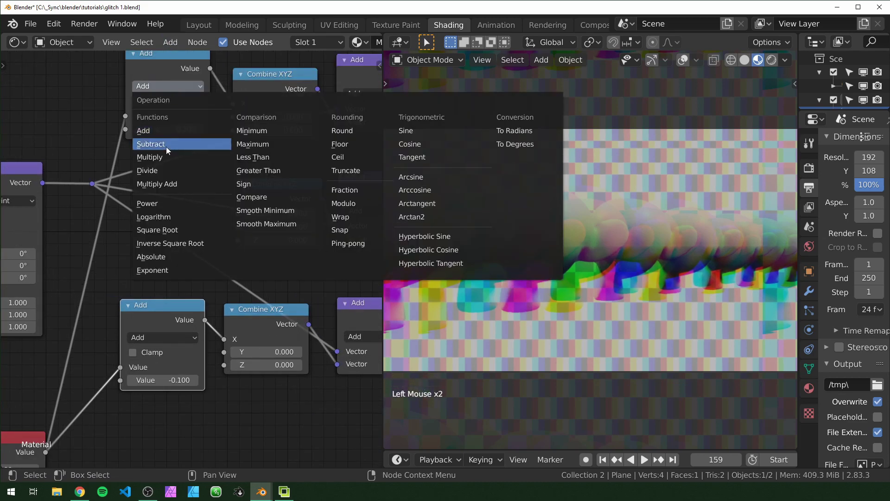
left_click(159, 337)
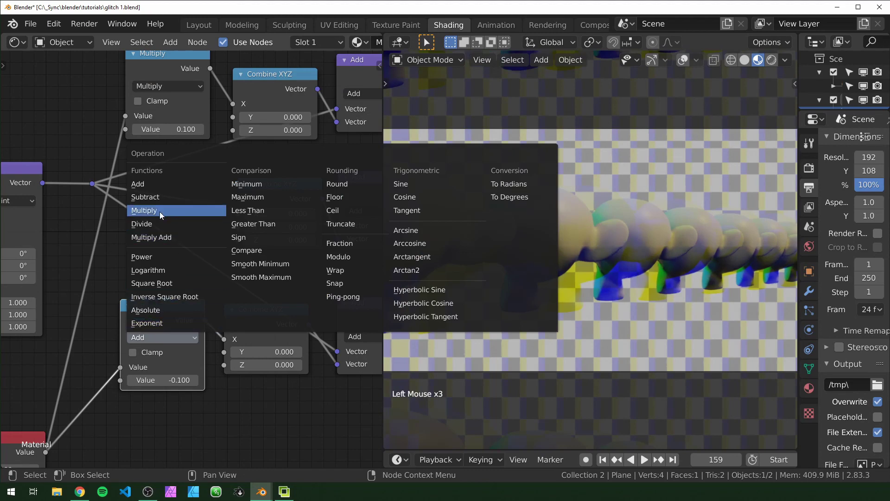
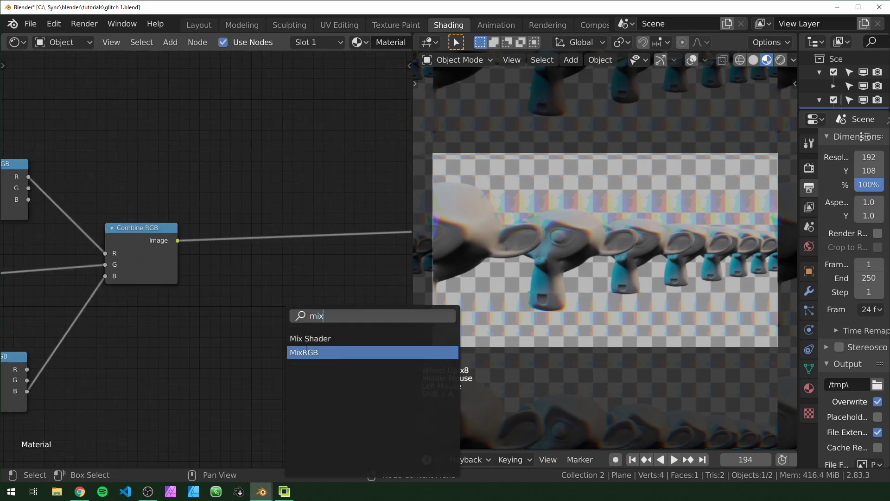
Drop a MixRGB node onto the link into the material output
middle_click(307, 247)
left_click(306, 247)
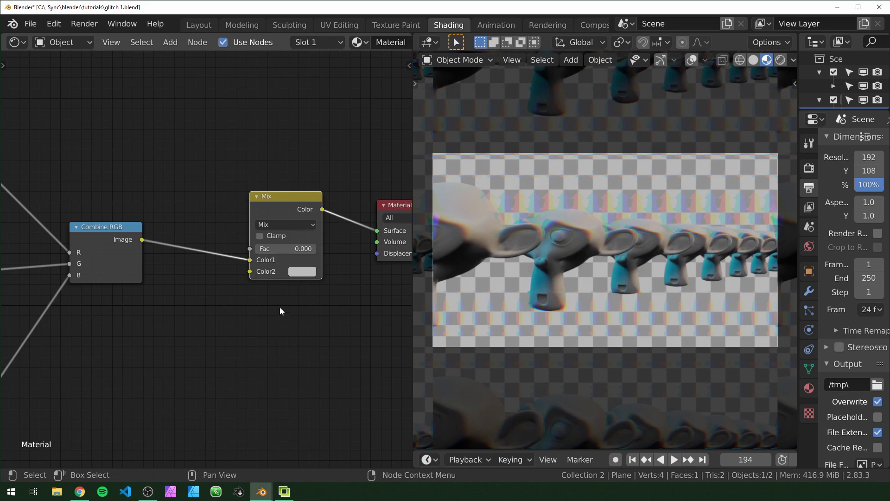
scroll("down", 3)
middle_click(255, 342)
Duplicate the Mapping and Noise Texture nodes to start the static mask chain
left_click(249, 292)
scroll("up", 3)
left_click(281, 267)
key("shift+a")
key("p")
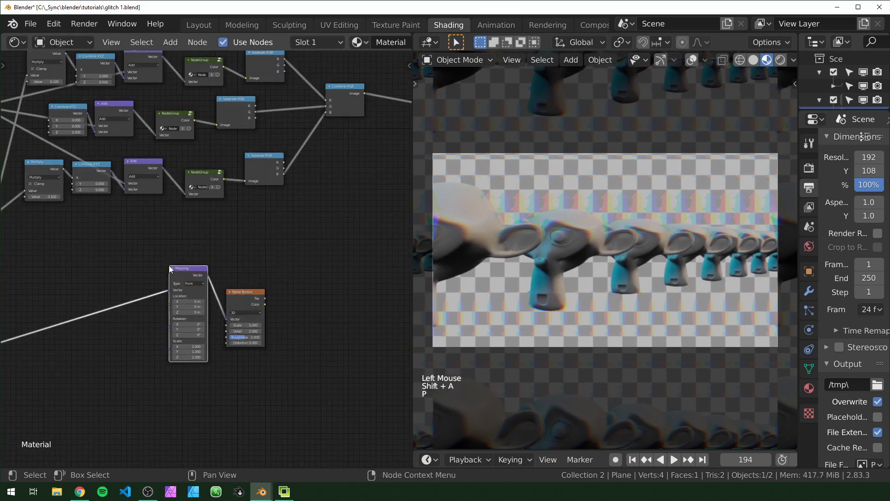
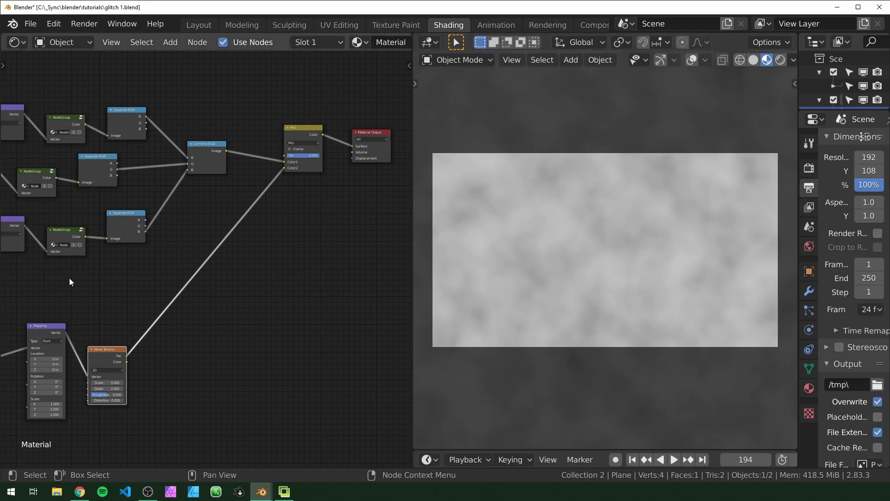
scroll("up", 3)
middle_click(241, 266)
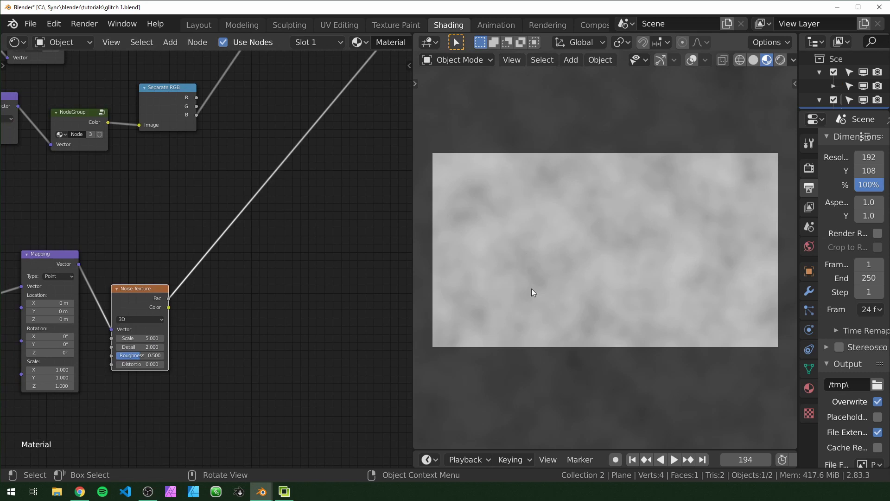
scroll("up", 3)
left_click(277, 293)
Add a Map Range after the noise, with a Value and Add math node driving From Min/Max
key("shift+a")
key("p")
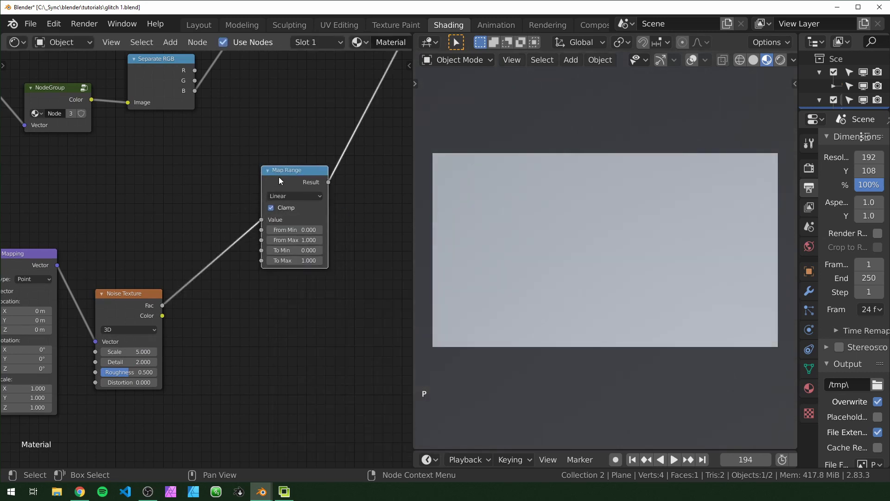
left_click(288, 177)
left_click(299, 331)
key("shift+a")
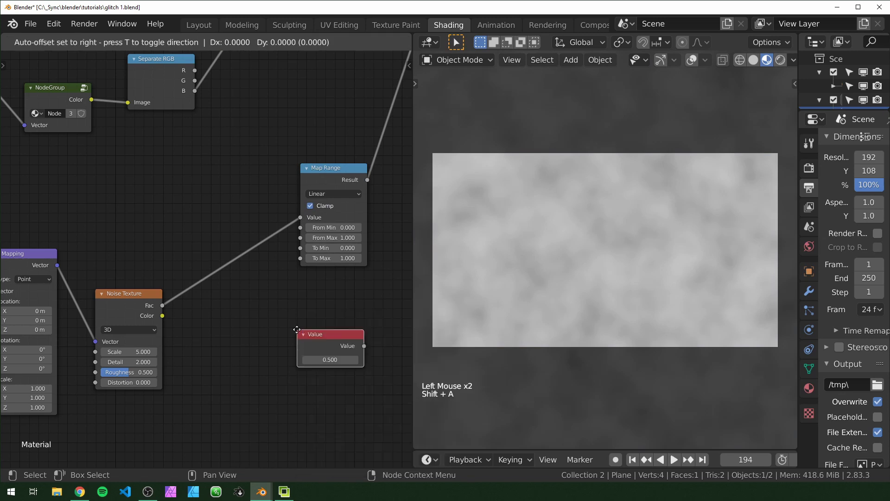
key("shift+a")
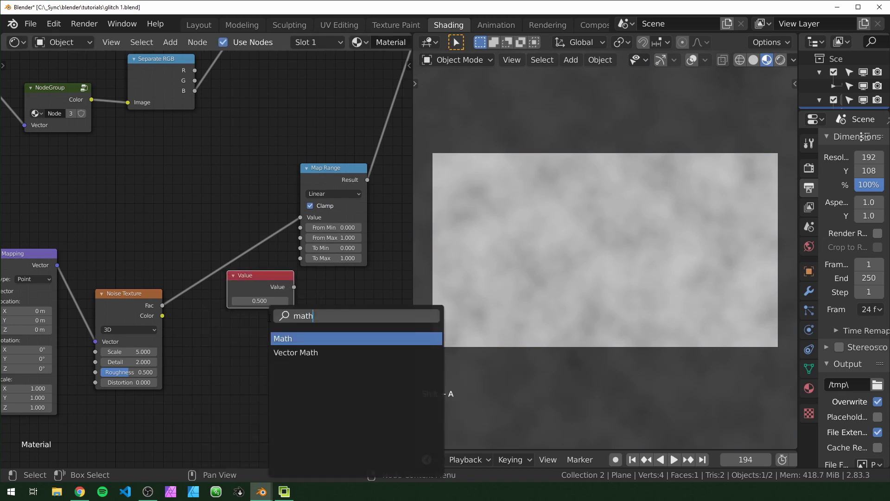
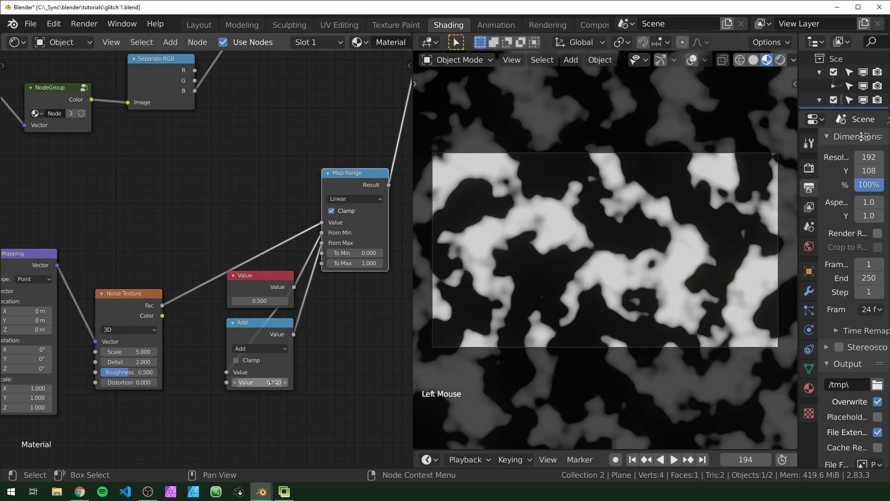
scroll("down", 3)
middle_click(191, 152)
Feed the Map Range result into the Mix factor and preview the Mix node output
left_click(191, 152)
scroll("up", 3)
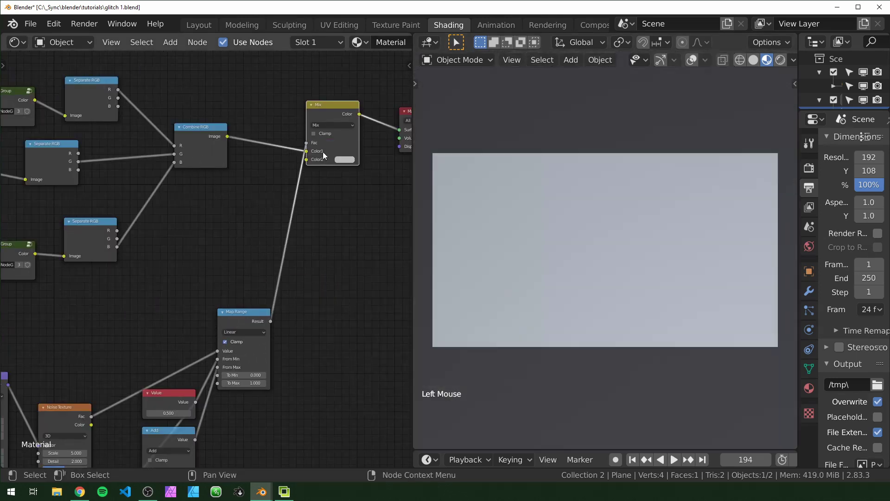
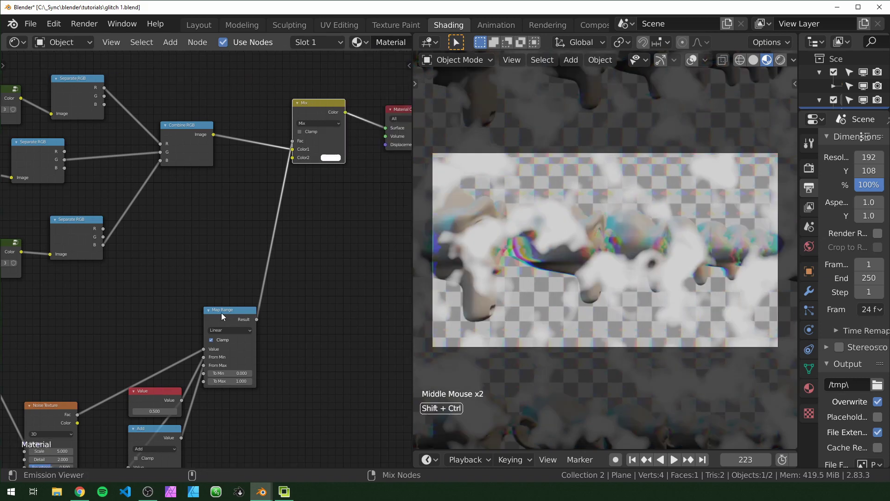
left_click(224, 315)
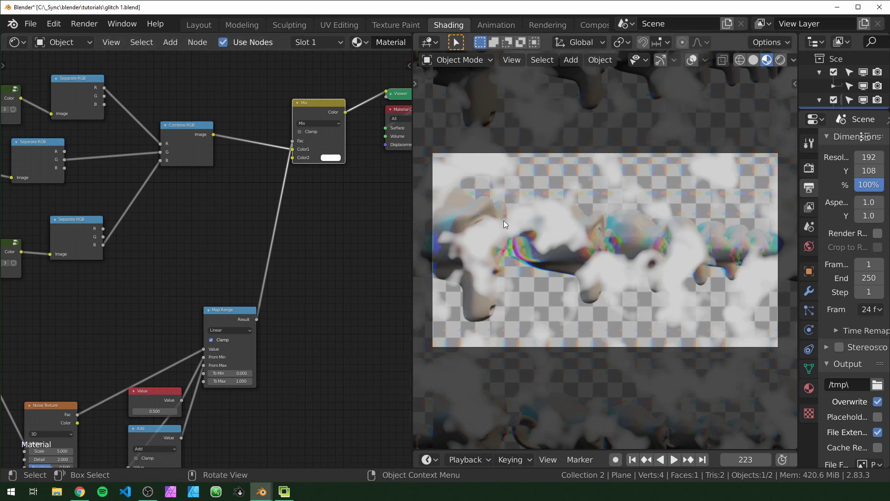
Adjust the noise mask's Mapping and play the animation to preview the patches
middle_click(168, 299)
scroll("up", 3)
left_click(222, 260)
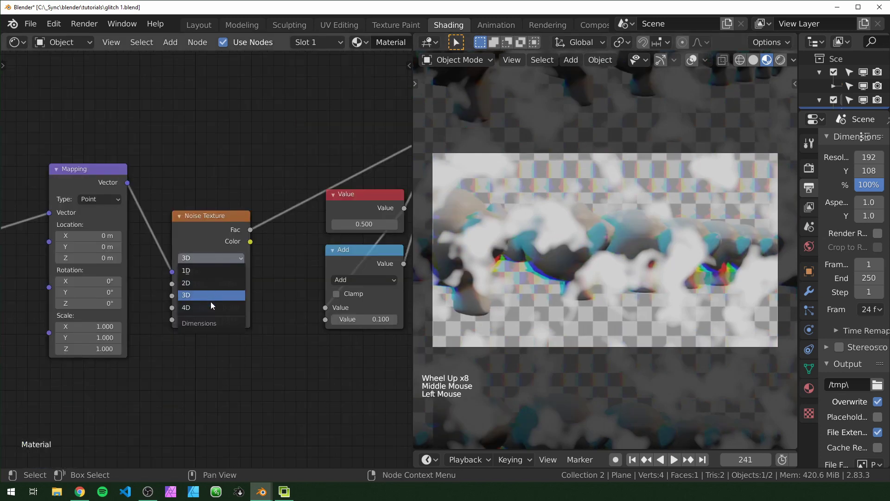
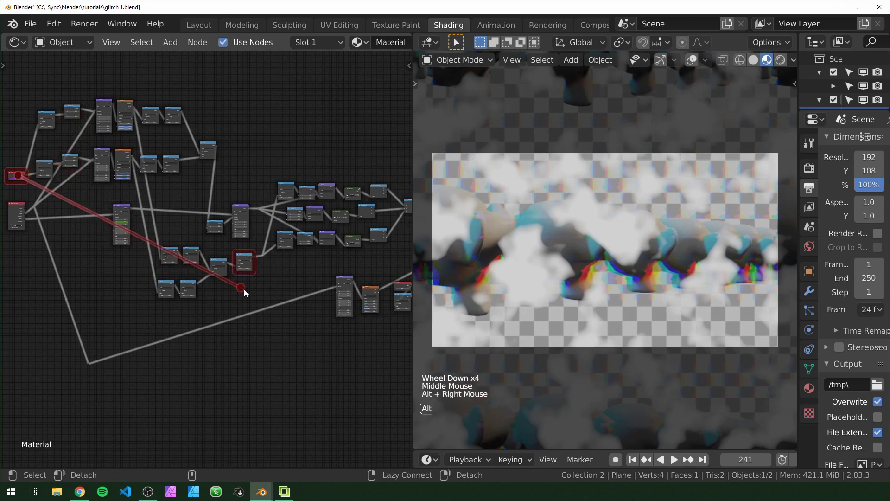
scroll("up", 3)
middle_click(336, 339)
key("space")
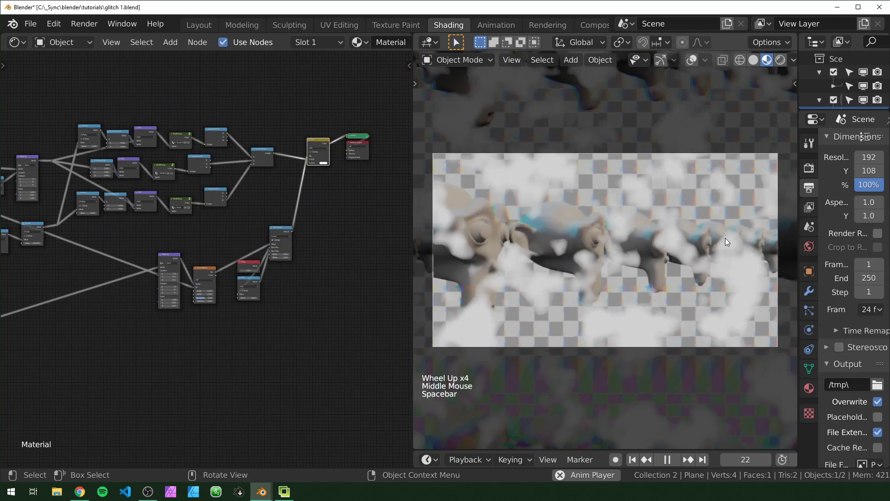
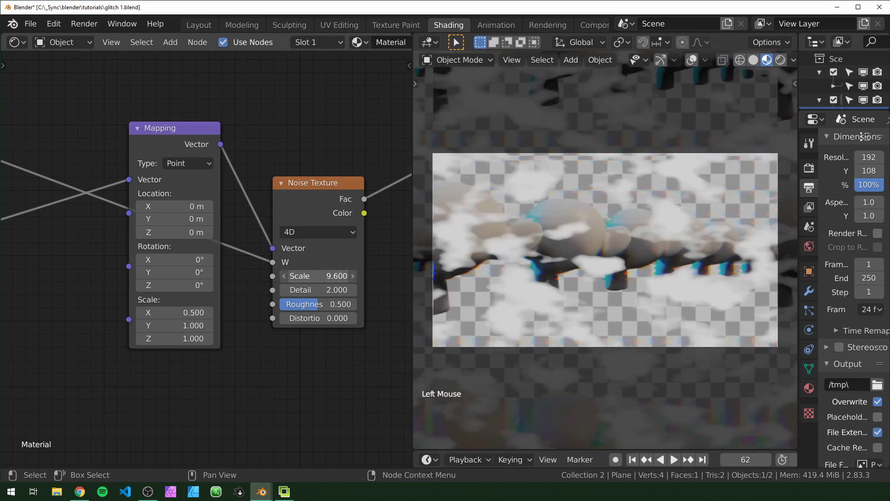
key("space")
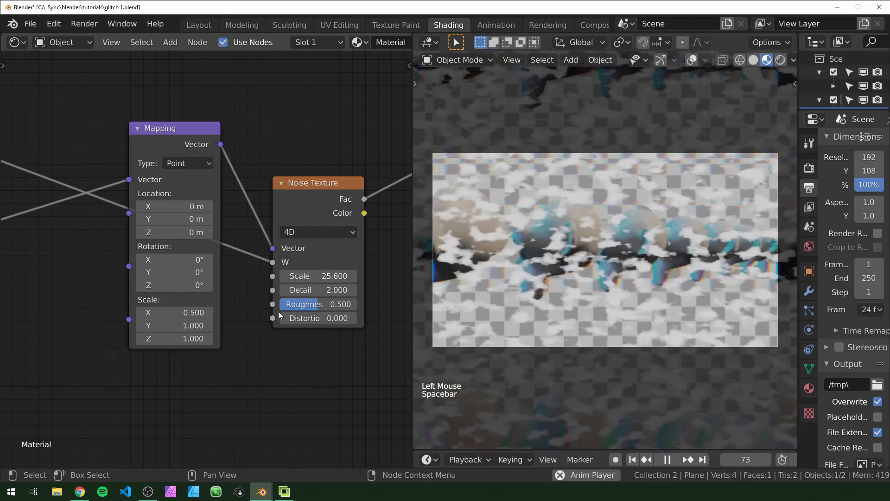
Set the Mapping X scale to 0.05 for horizontal streaks and play back the result
scroll("up", 3)
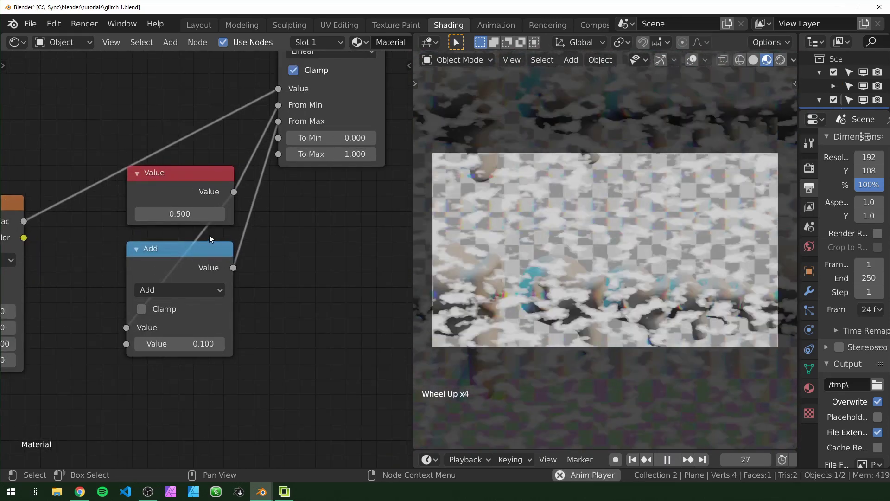
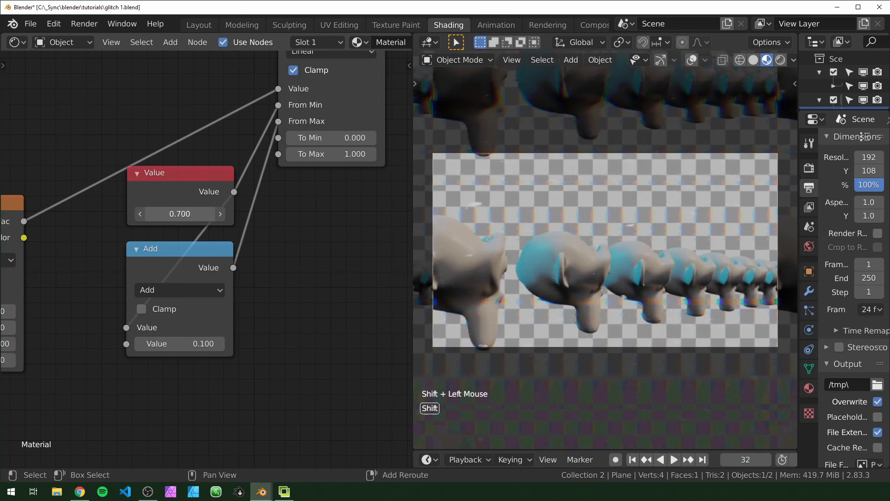
key("space")
key("space")
middle_click(57, 316)
middle_click(234, 342)
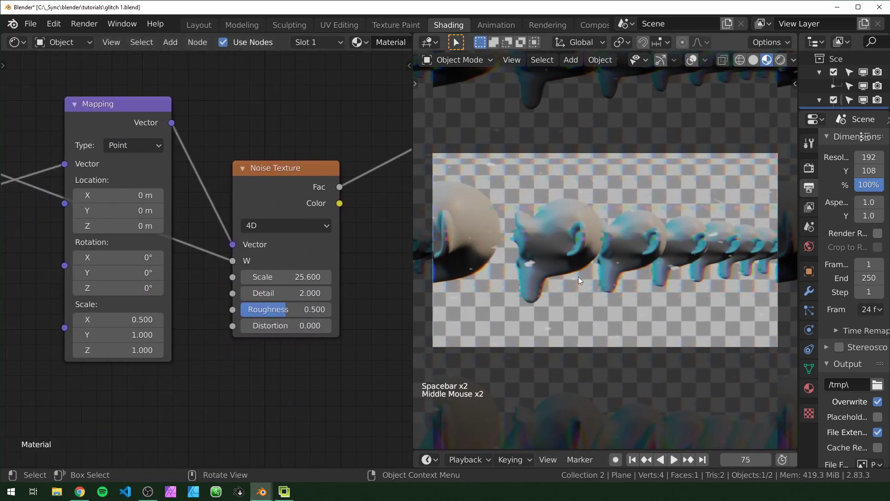
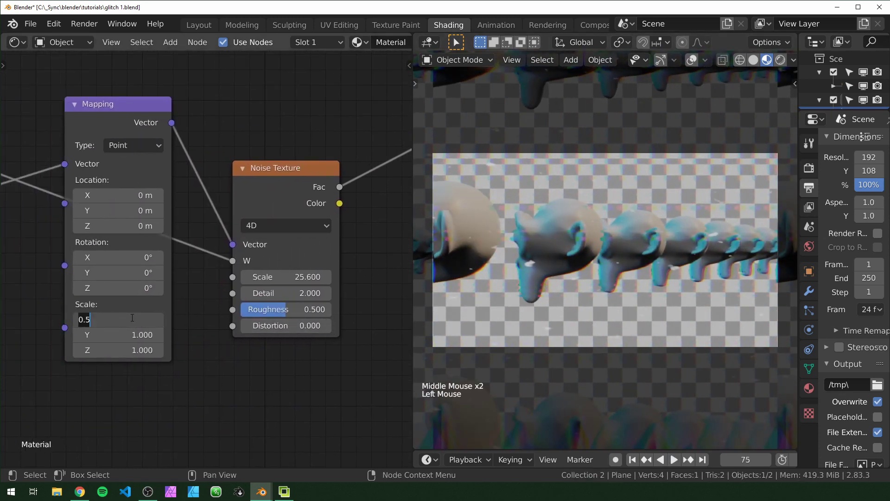
key("space")
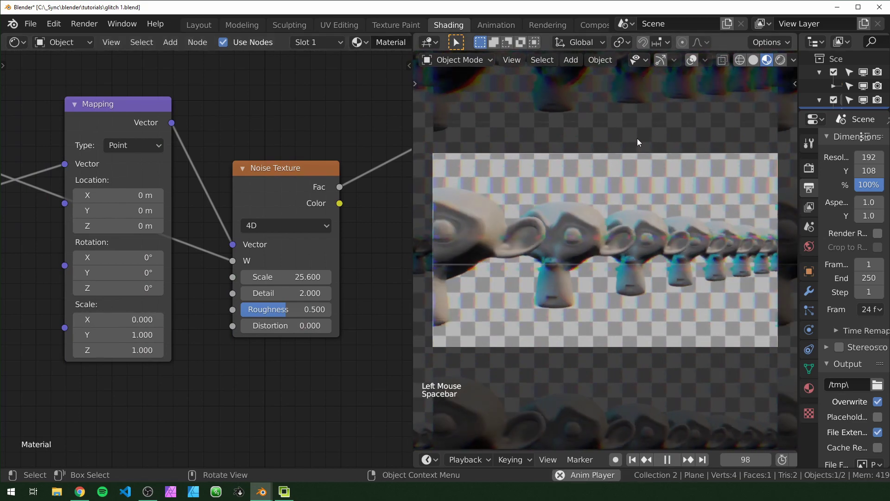
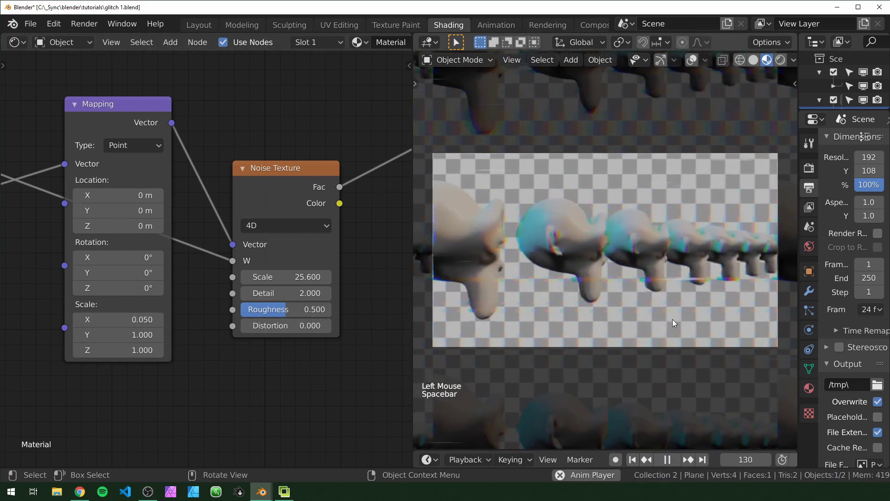
key("space")
Duplicate the Noise Texture and connect the stretched Mapping vector into it
left_click(187, 338)
scroll("down", 3)
middle_click(192, 338)
middle_click(221, 339)
left_click(210, 220)
key("shift+d")
right_click(87, 291)
right_click(91, 262)
right_click(121, 160)
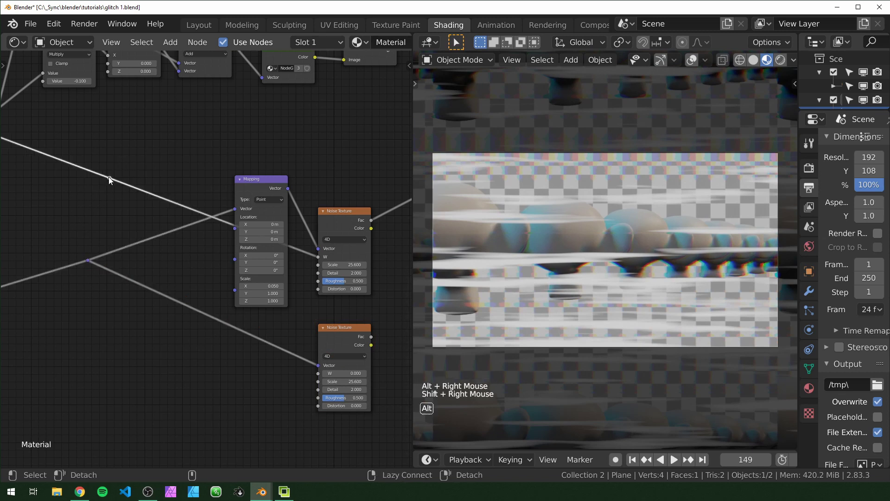
right_click(114, 178)
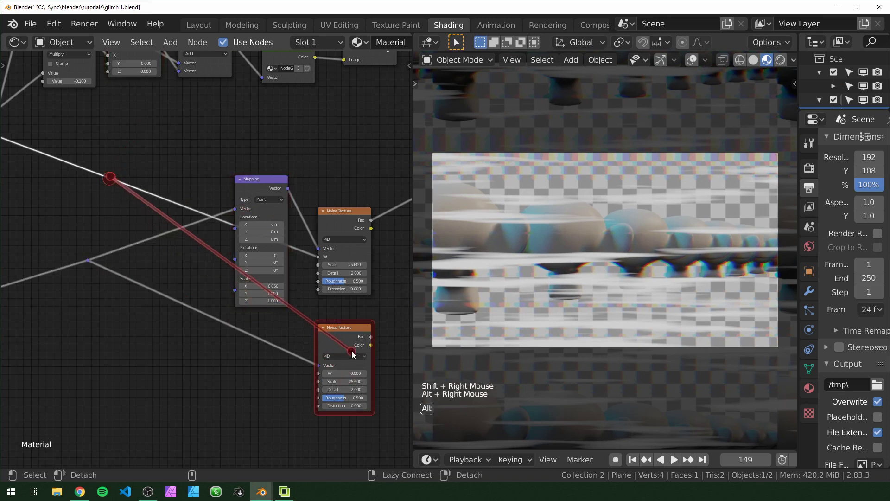
Start dragging the second noise Fac output toward the Mix node
middle_click(242, 321)
scroll("up", 3)
middle_click(258, 321)
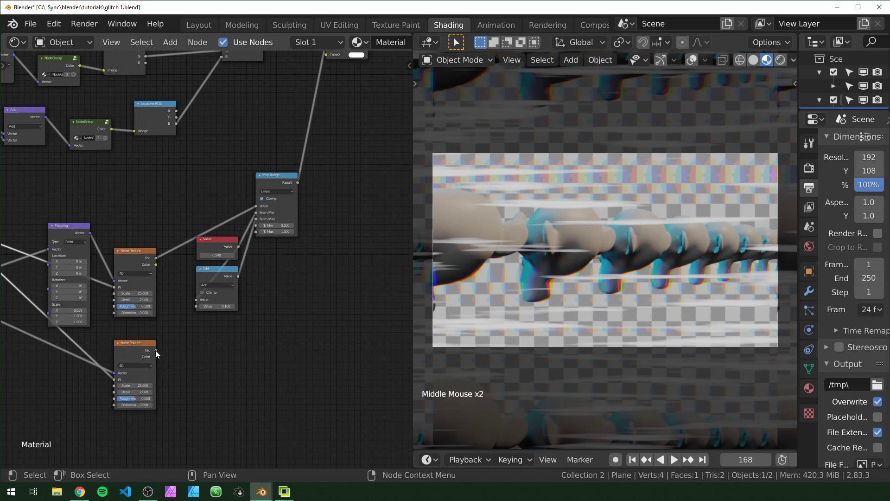
scroll("down", 3)
middle_click(213, 329)
left_click(143, 372)
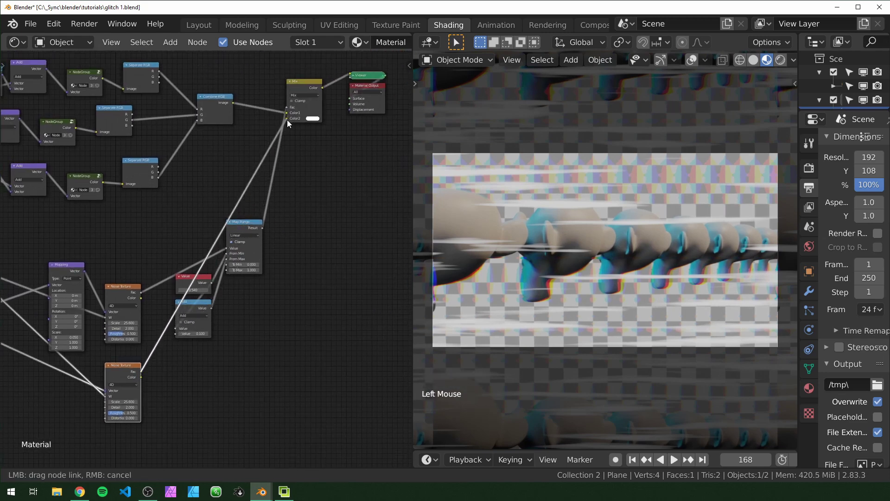
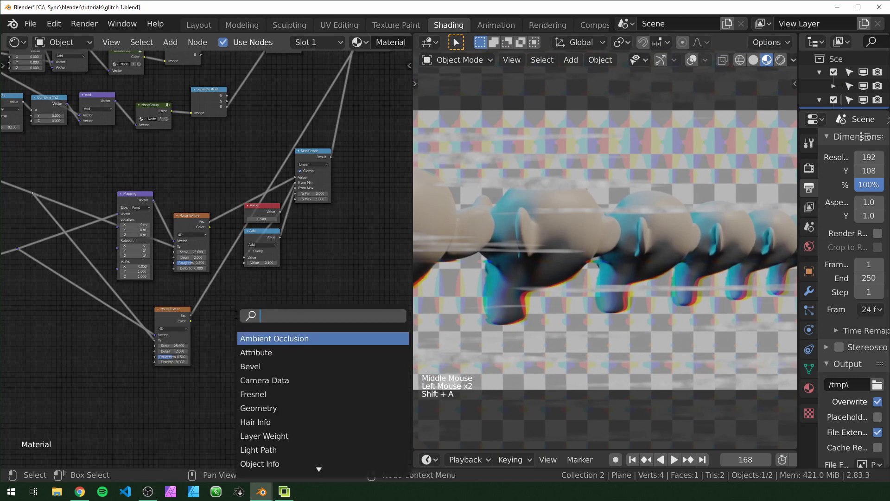
Add a Greater Than math node (threshold 0.5) after the second noise, set to scale 100, detail 0, and preview the hard mask
scroll("up", 3)
left_click(290, 375)
left_click(284, 356)
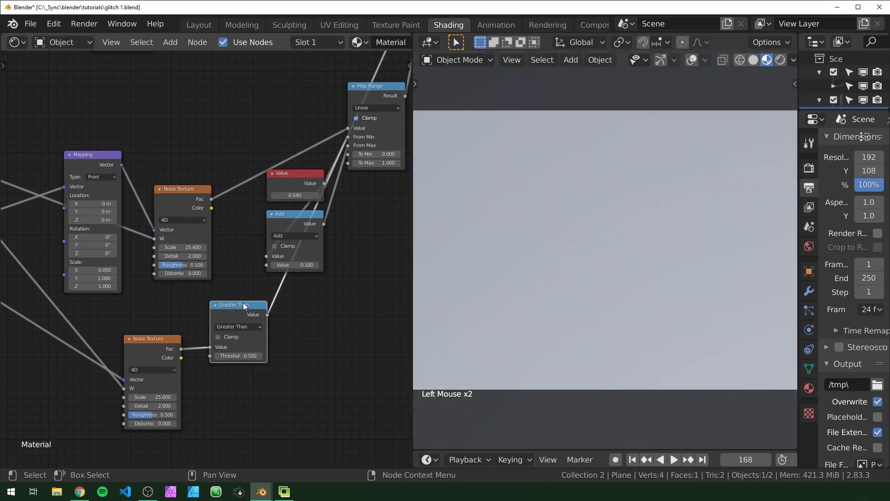
left_click(197, 322)
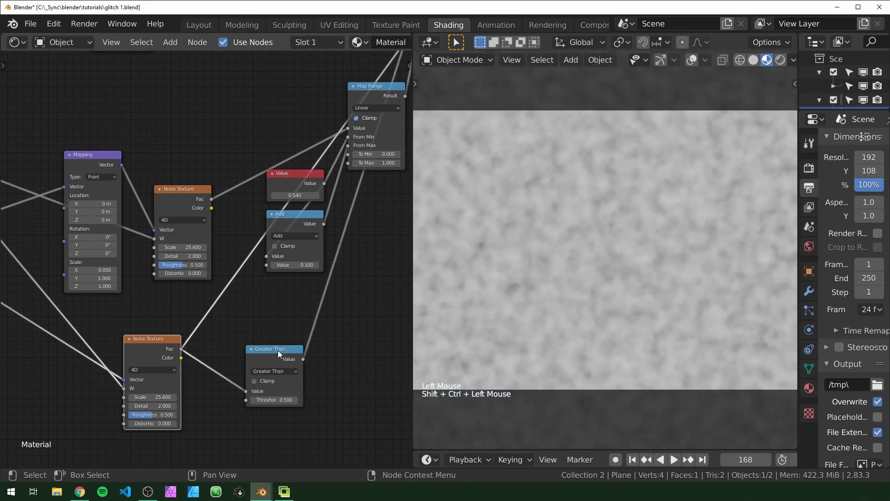
left_click(283, 352)
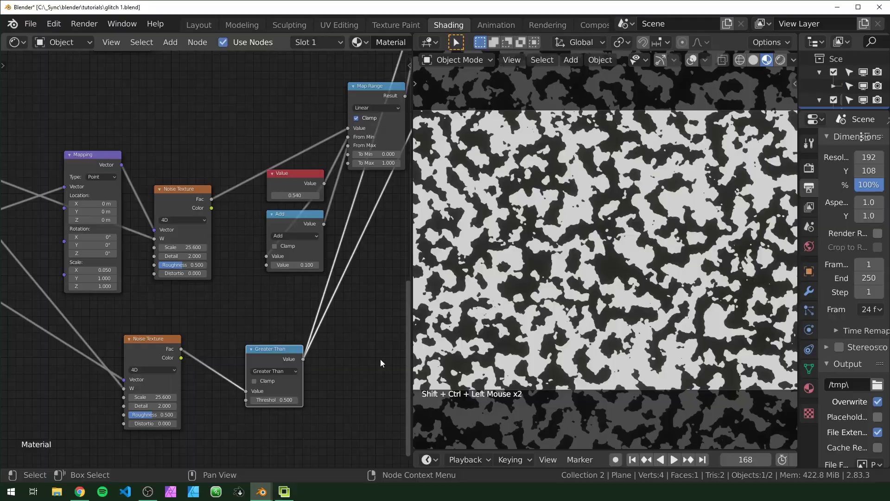
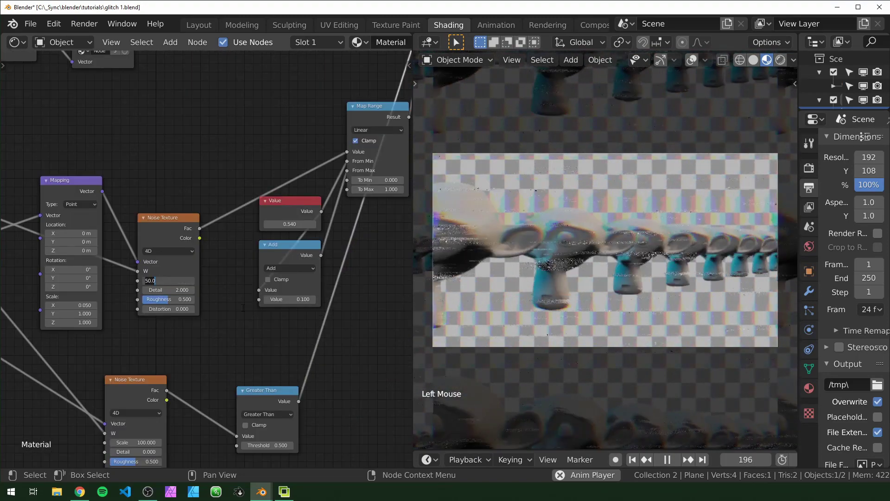
Play and pause the animation while adjusting noise scale 50, distortion 1.6, Value 0.650, Add 0.010 and static distortion 4.500
key("space")
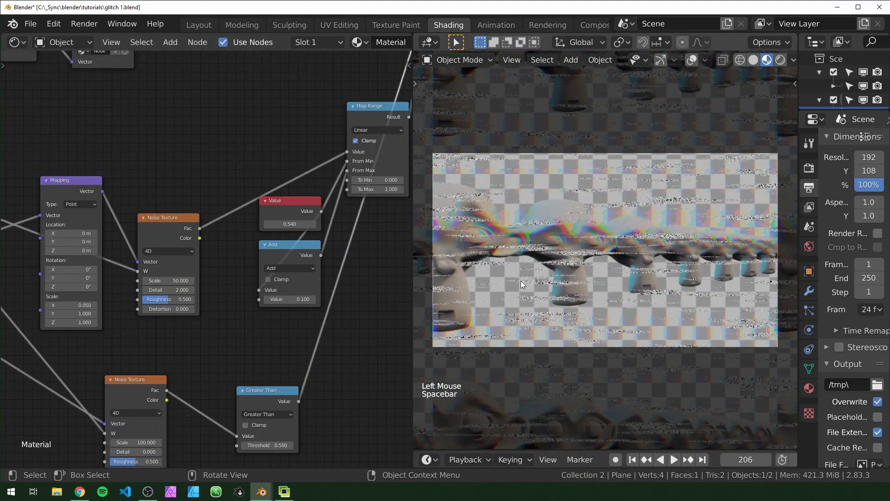
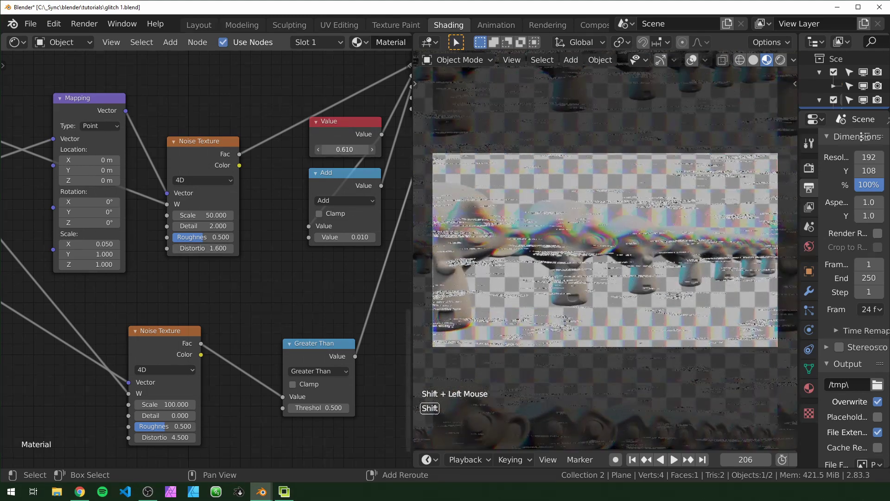
key("space")
scroll("down", 3)
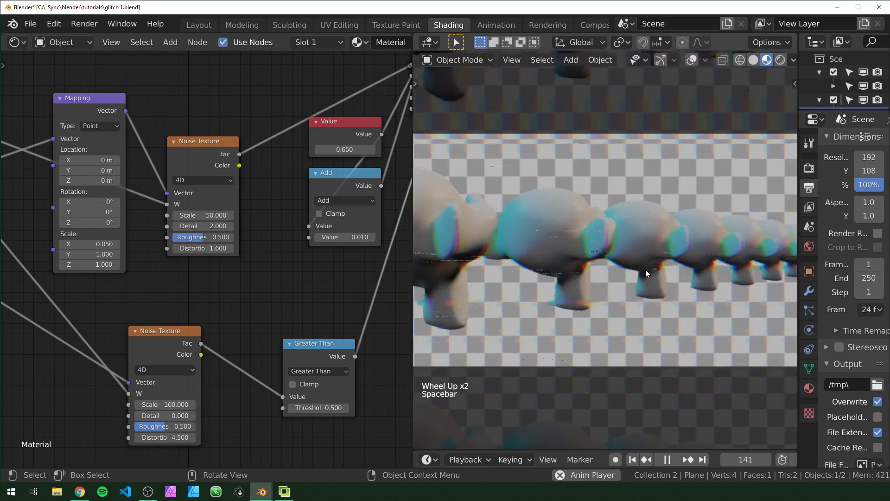
key("space")
scroll("up", 3)
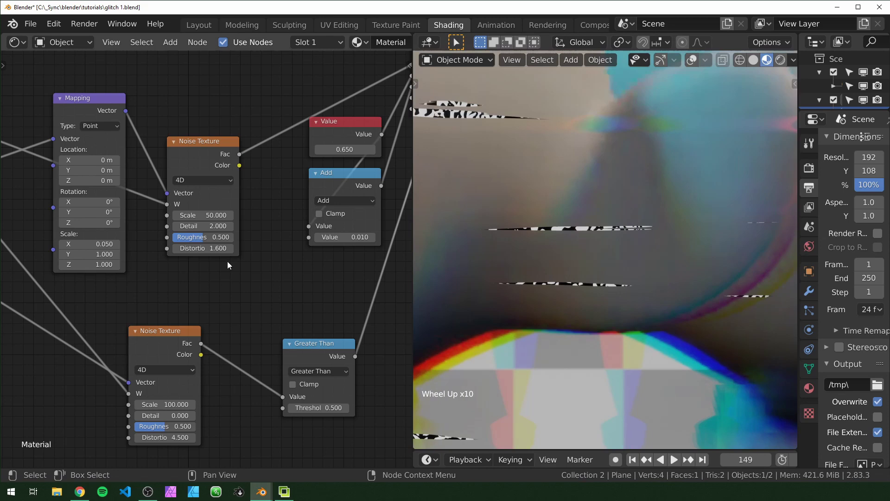
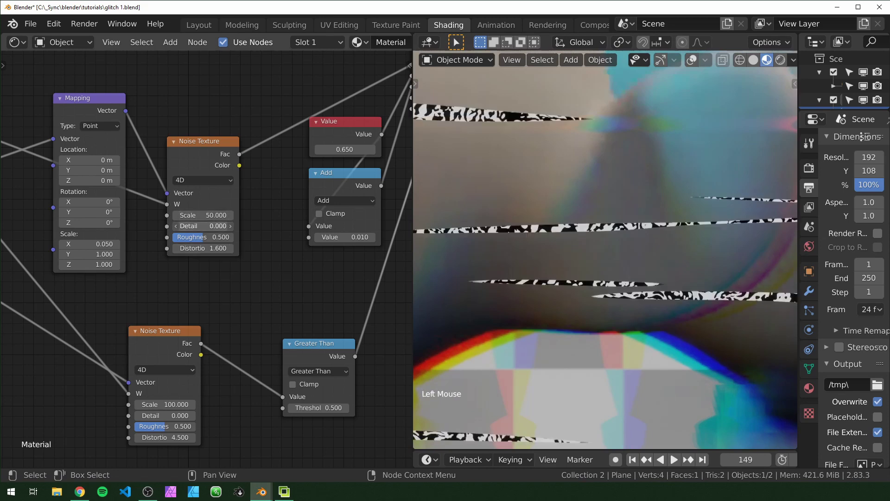
scroll("down", 3)
key("space")
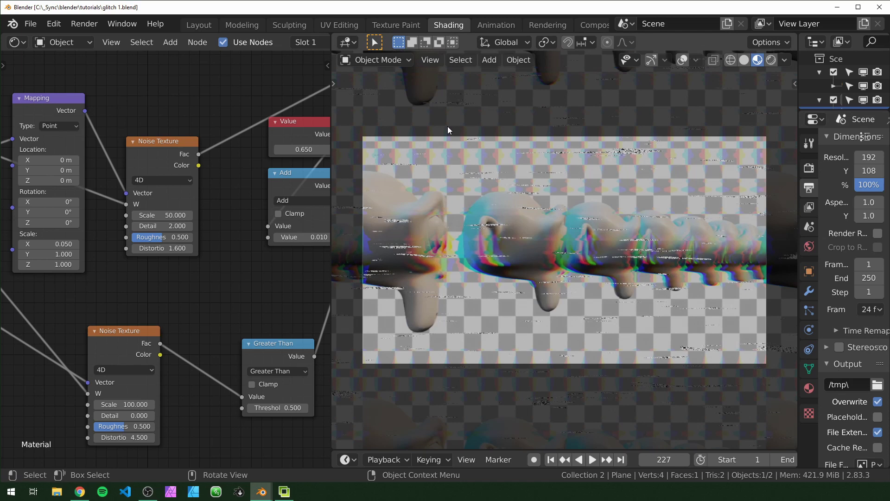
left_click(89, 25)
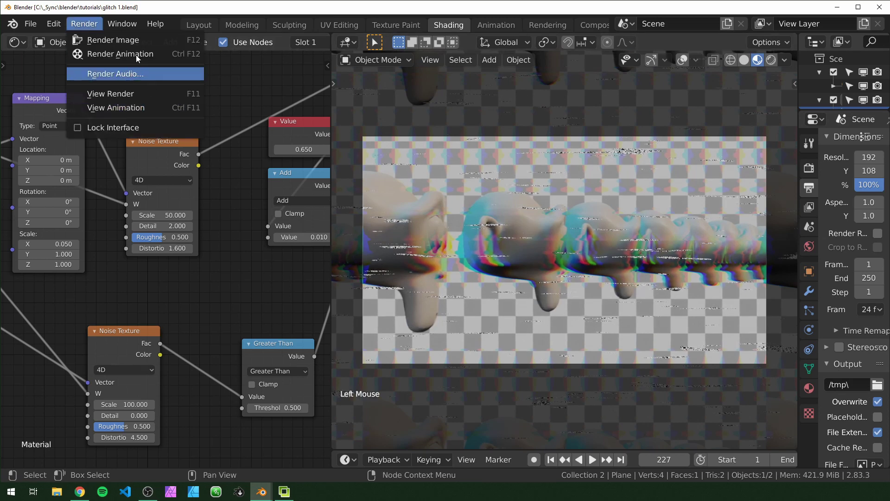
left_click(433, 64)
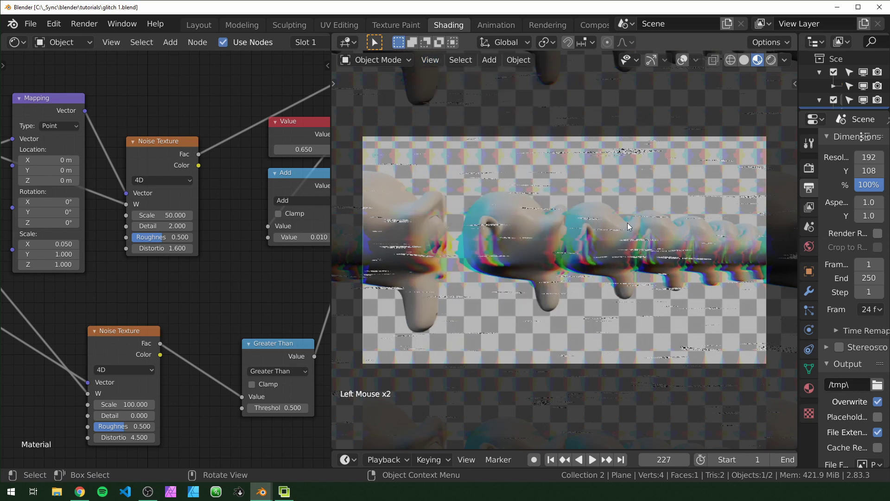
left_click(439, 65)
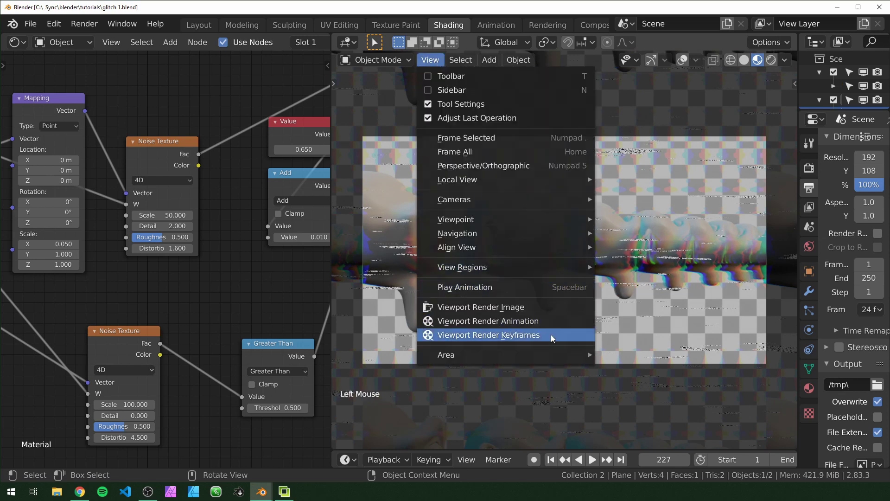